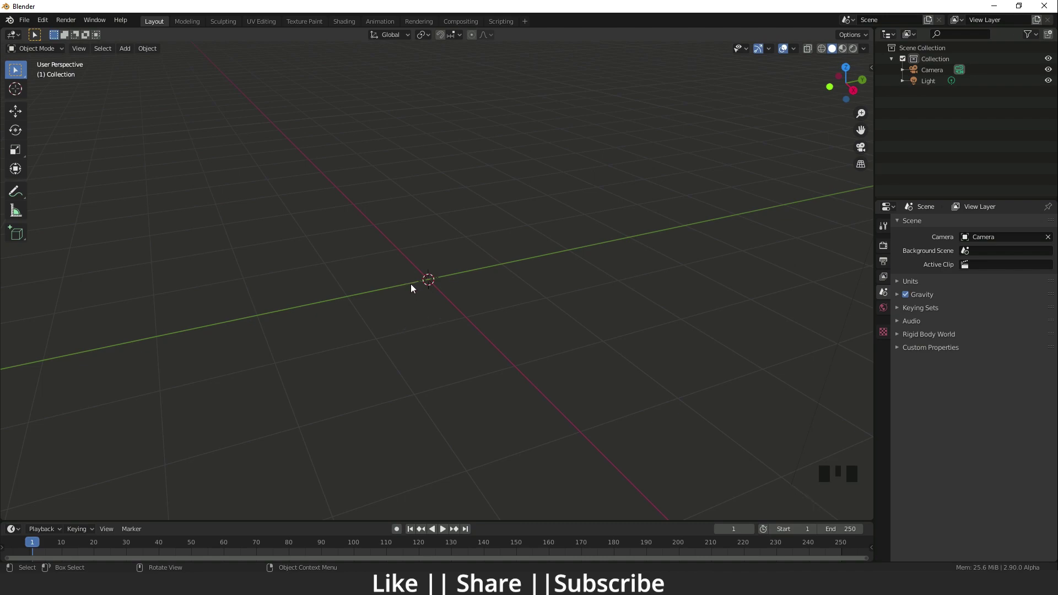
# Add a circle mesh at the origin and rotate it upright 90° about X, viewing it from above.
pyautogui.press('shift+a')
pyautogui.scroll(3)
pyautogui.moveTo(443, 329); pyautogui.dragTo(429, 272)
pyautogui.press('`')
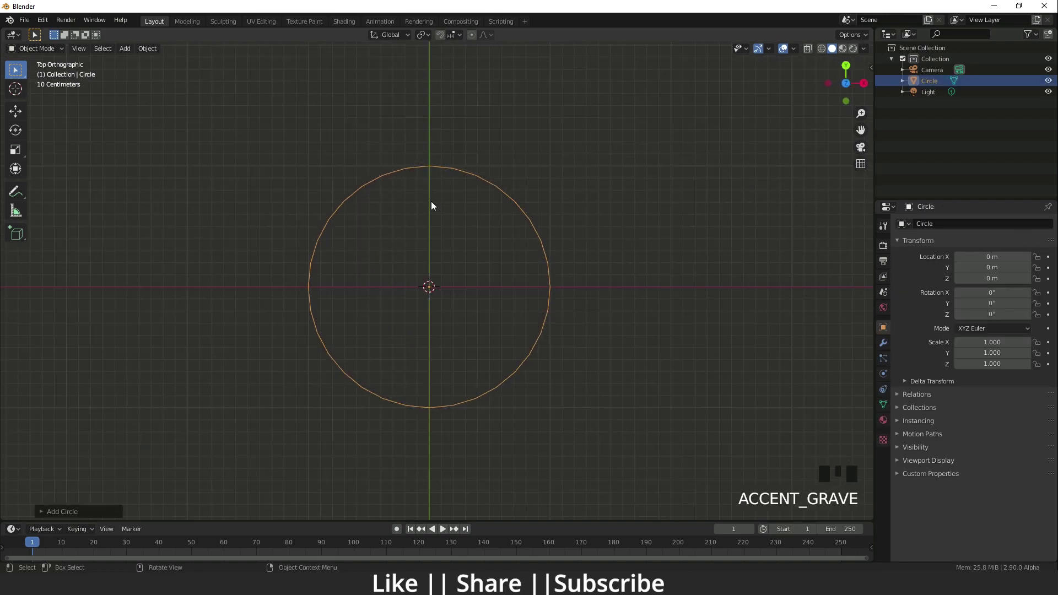
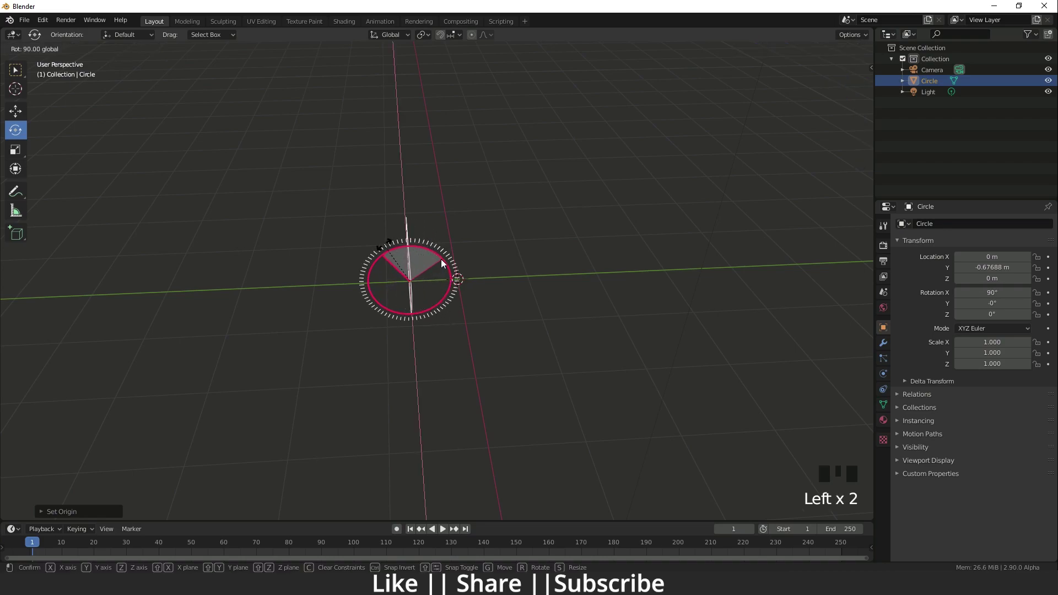
# Tilt the circle upright with its origin set to geometry.
pyautogui.moveTo(93, 520); pyautogui.dragTo(390, 328)
pyautogui.moveTo(390, 328); pyautogui.dragTo(411, 305)
pyautogui.scroll(3)
# In front view, keep the lower half of the circle and raise it on Z to its new height.
pyautogui.press('`')
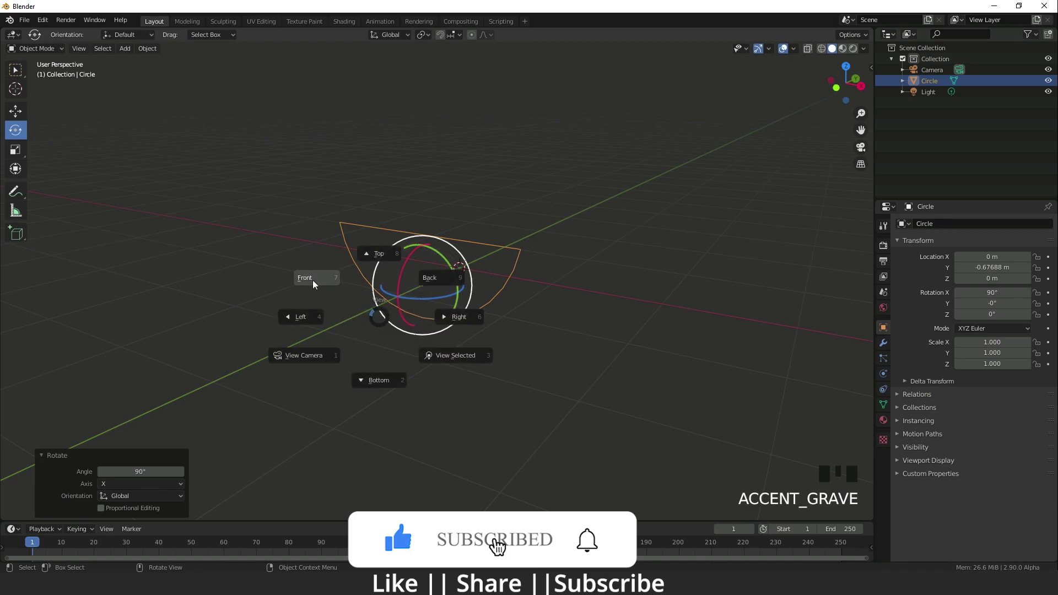
pyautogui.scroll(3)
pyautogui.moveTo(431, 286); pyautogui.dragTo(459, 315)
pyautogui.press('w')
pyautogui.click(452, 282)
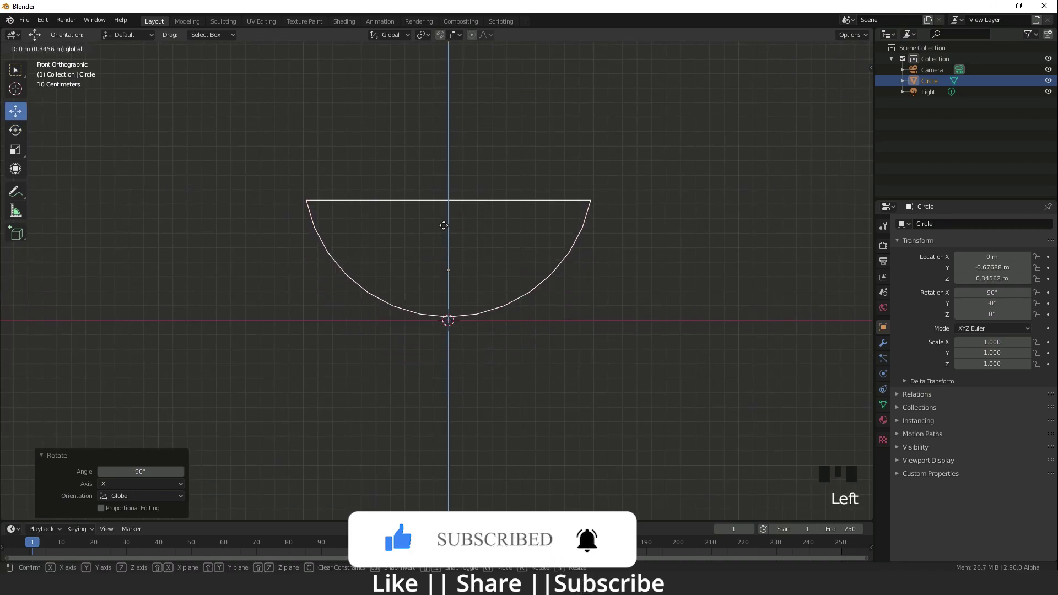
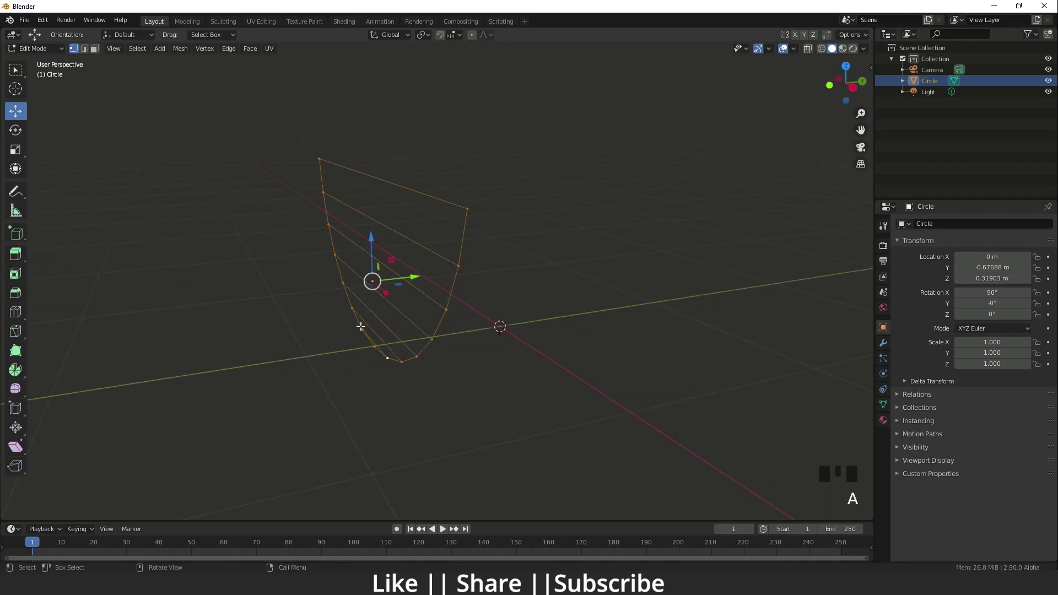
# Extrude and shape the half-disc in Edit Mode into a thick, curved solid slice.
pyautogui.press('3')
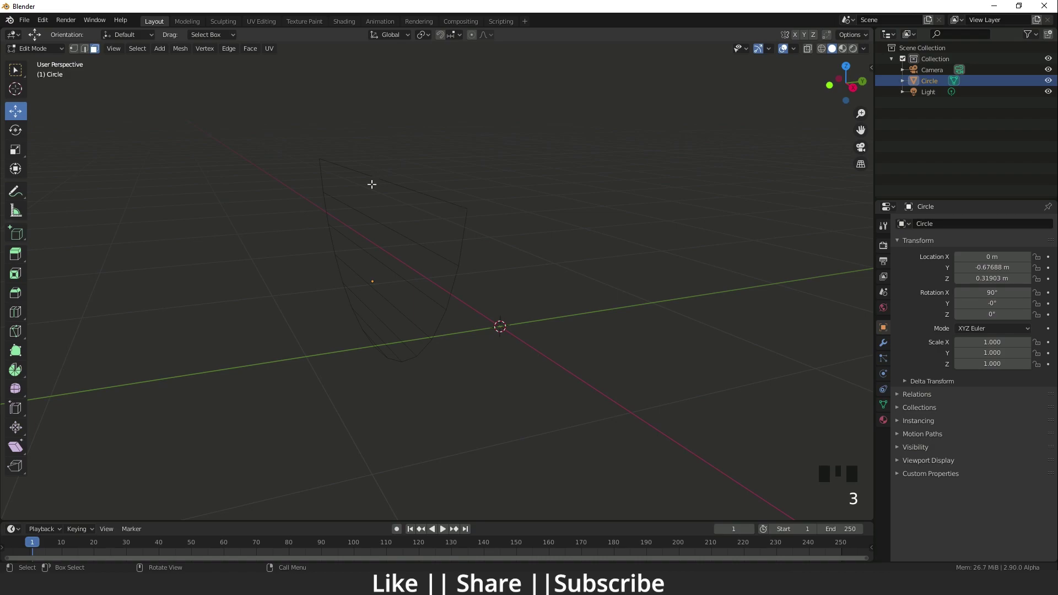
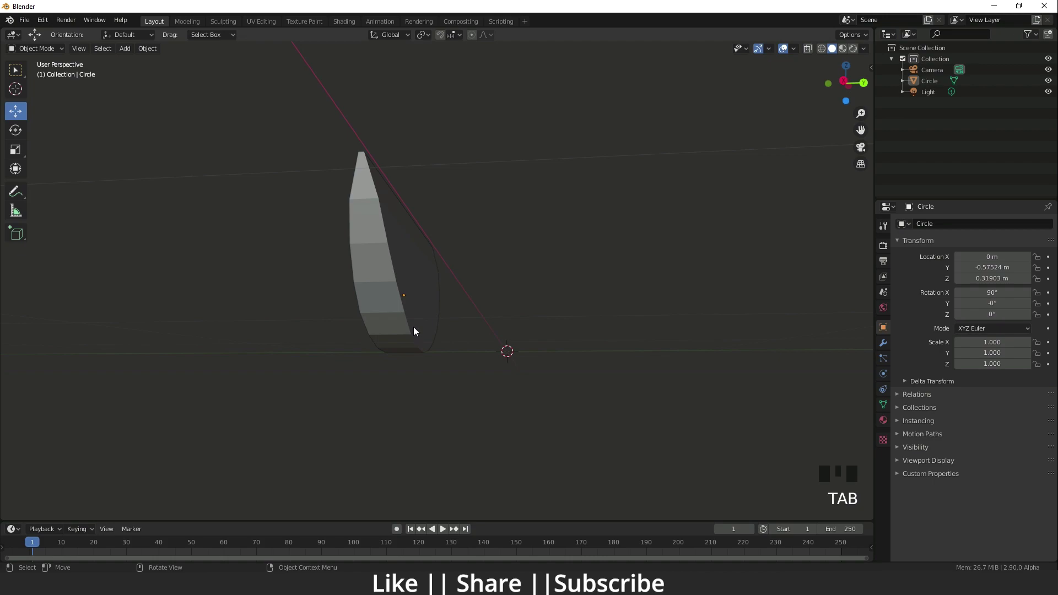
# Scale the slice along a single axis so its Z scale becomes about 1.345.
pyautogui.press('s')
pyautogui.press('y')
pyautogui.click(406, 289)
pyautogui.press('s')
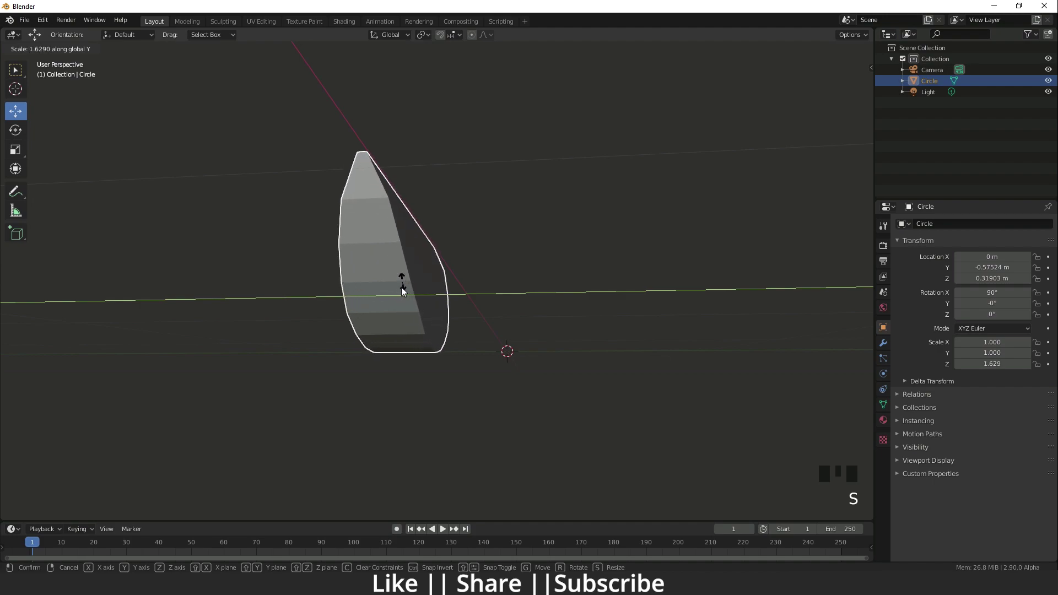
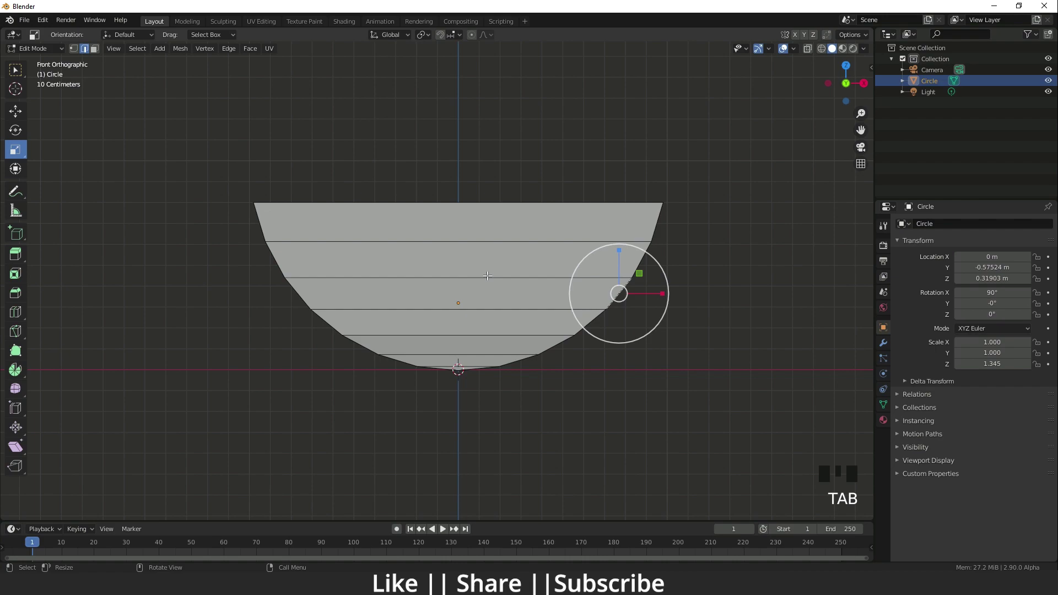
# Select all faces of the slice and apply Shade Smooth before returning to Object Mode.
pyautogui.press('a')
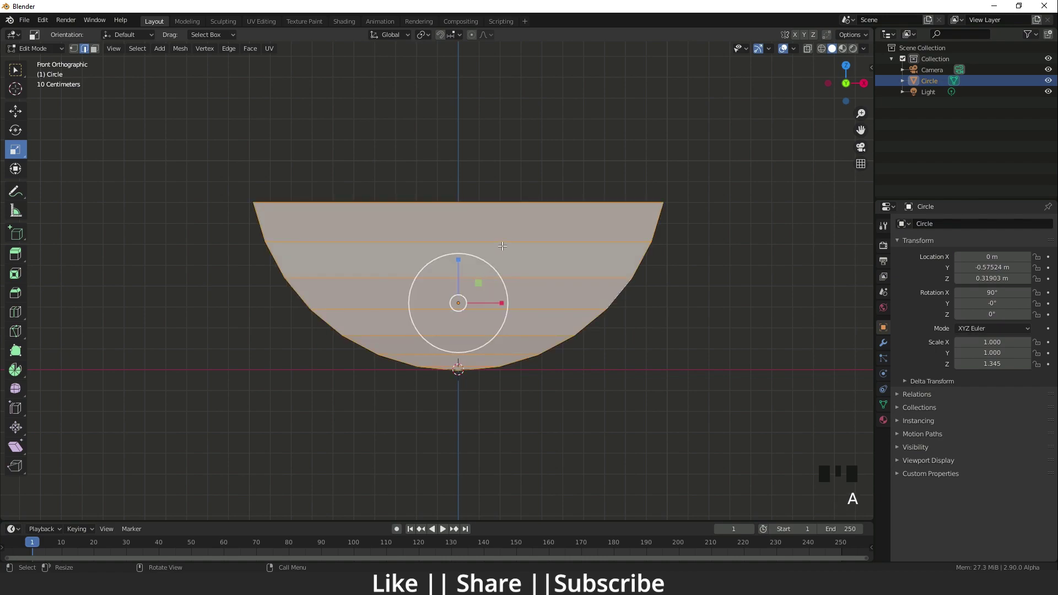
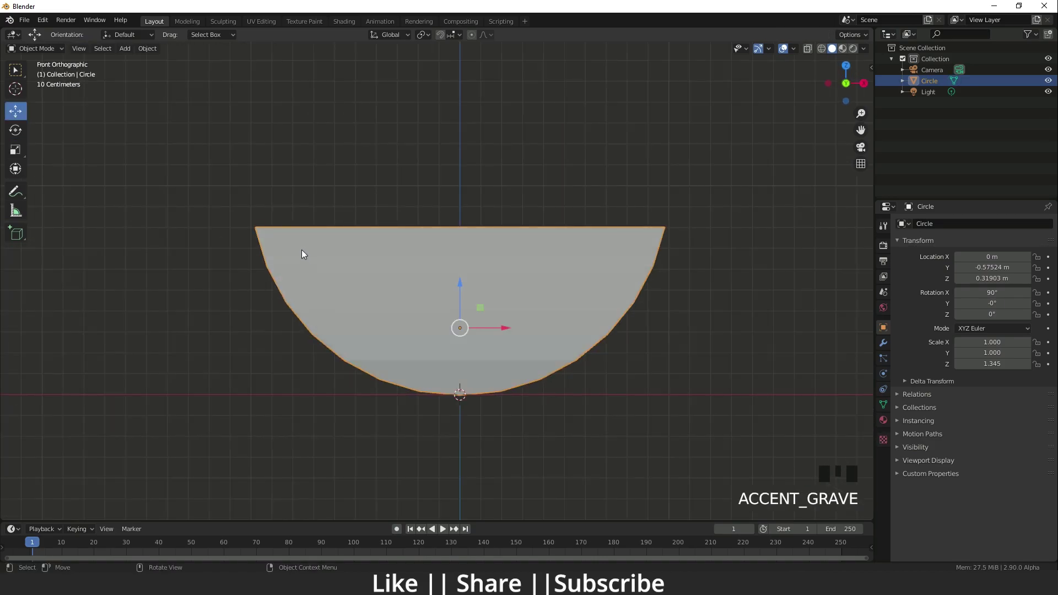
# Create a new material for the slice in Material Properties.
pyautogui.press('`')
pyautogui.moveTo(260, 540); pyautogui.dragTo(887, 428)
pyautogui.click(887, 428)
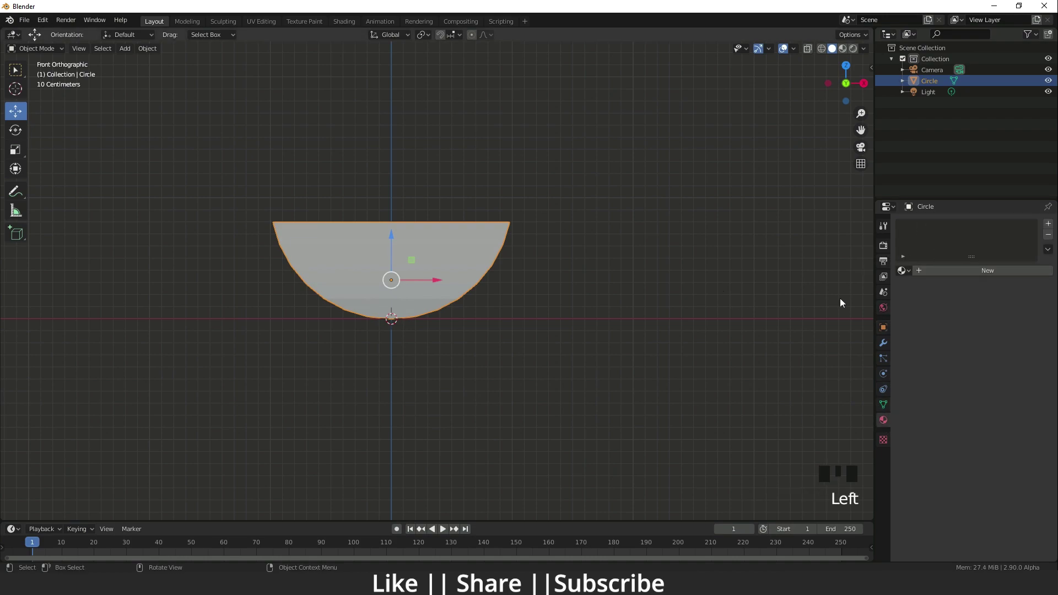
pyautogui.moveTo(1007, 274); pyautogui.dragTo(965, 387)
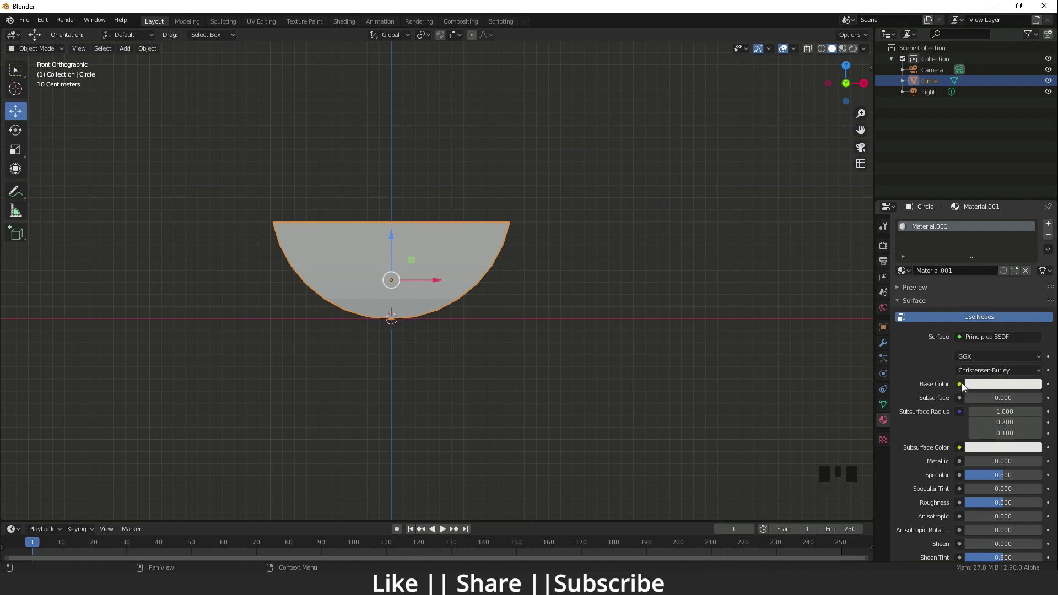
# Feed the material's Base Color from an Image Texture using Alpha02.png.
pyautogui.click(964, 387)
pyautogui.moveTo(946, 381); pyautogui.dragTo(963, 389)
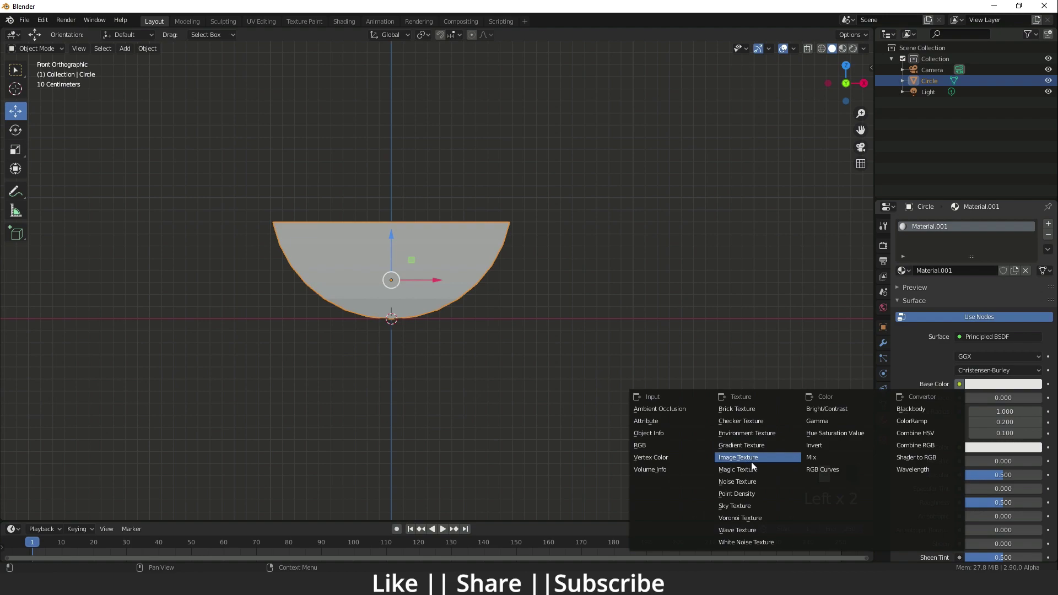
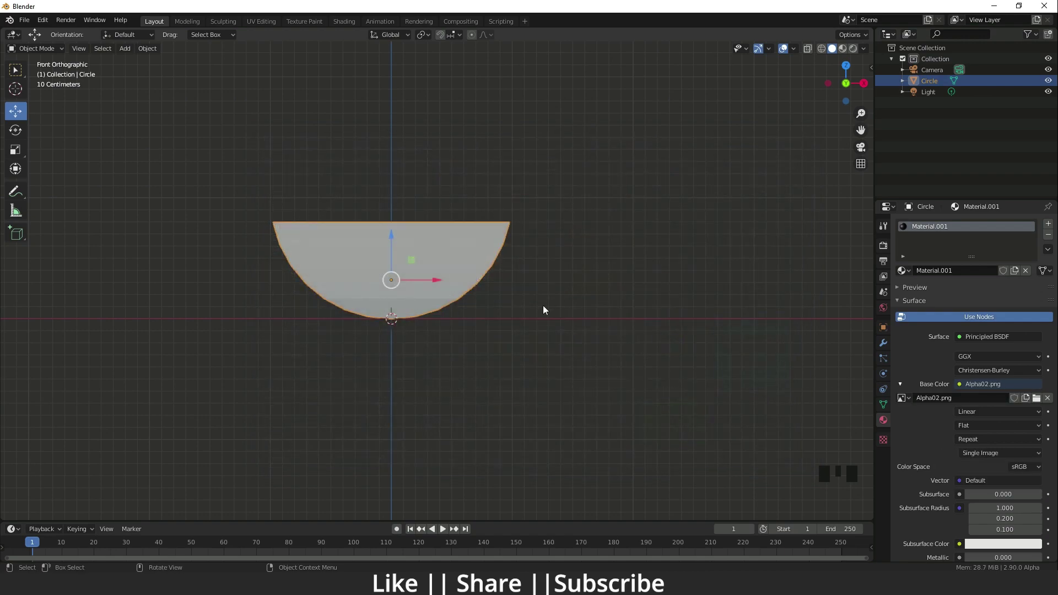
pyautogui.scroll(-3)
pyautogui.scroll(3)
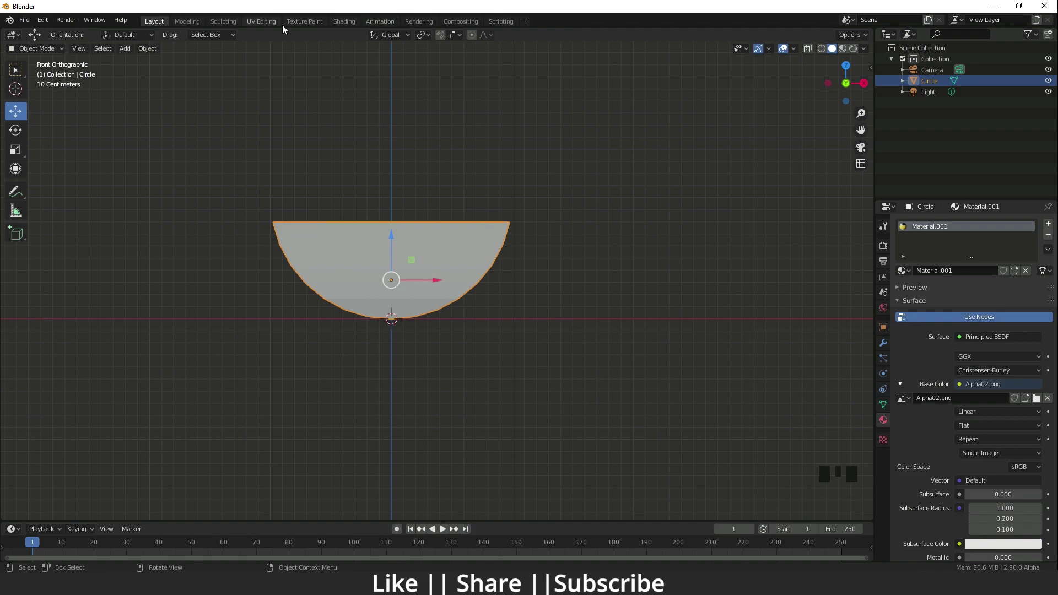
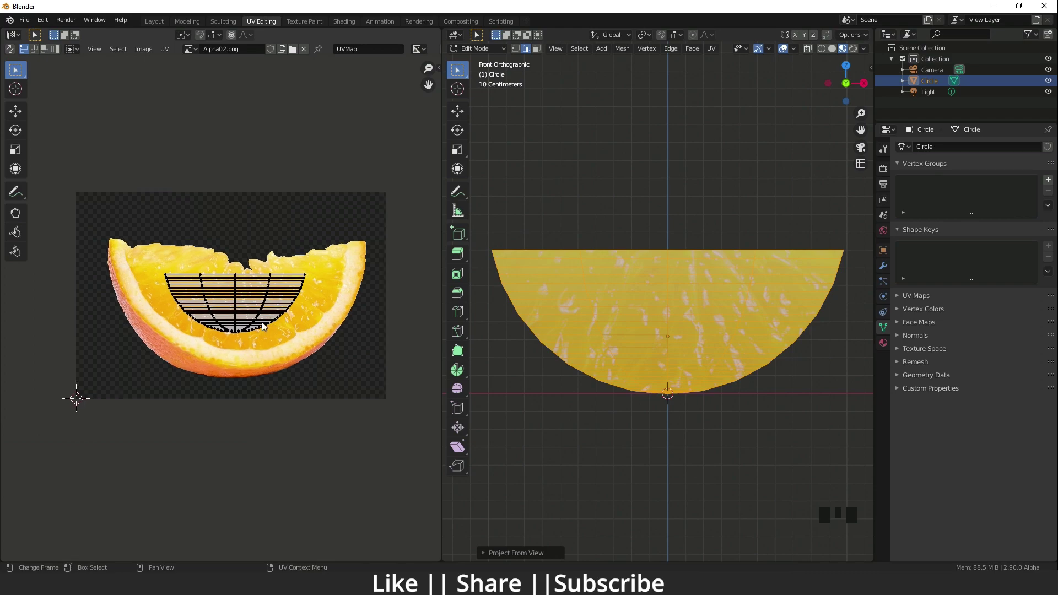
# Scale the whole UV layout up and fit it over the orange slice photo.
pyautogui.press('a')
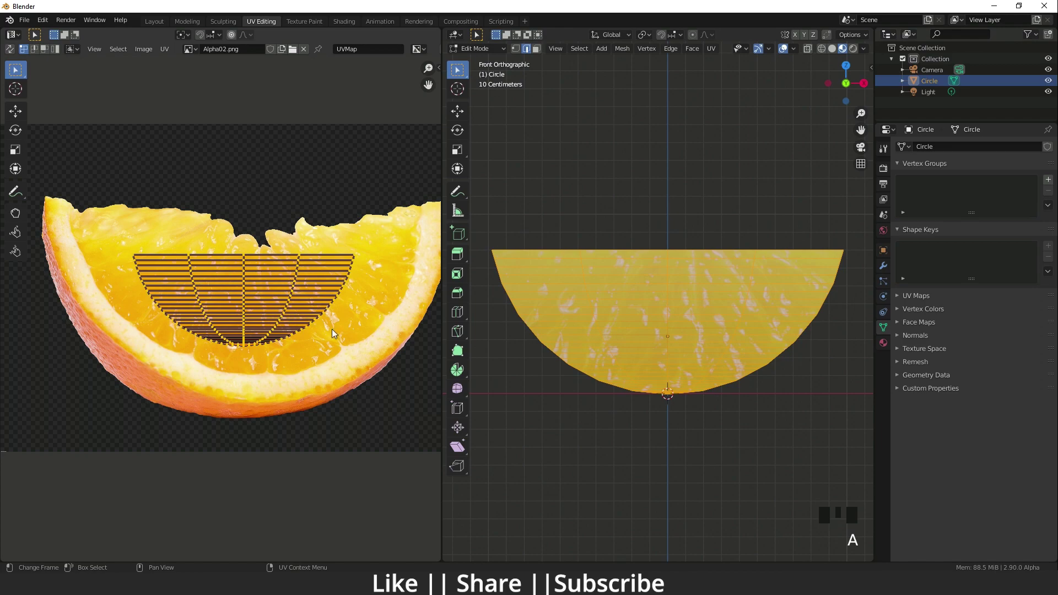
pyautogui.press('s')
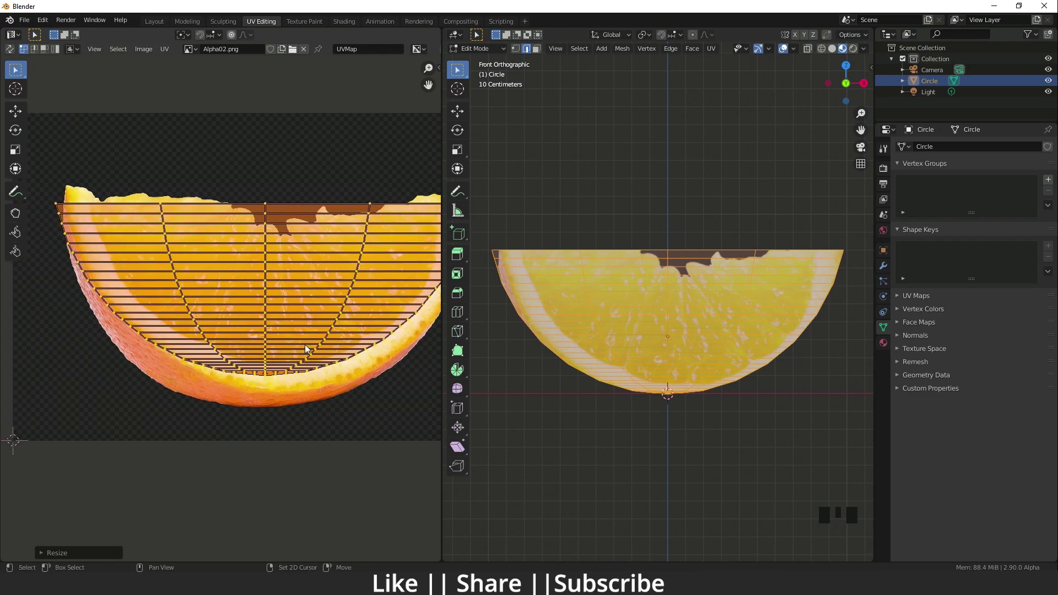
pyautogui.moveTo(16, 117); pyautogui.dragTo(270, 246)
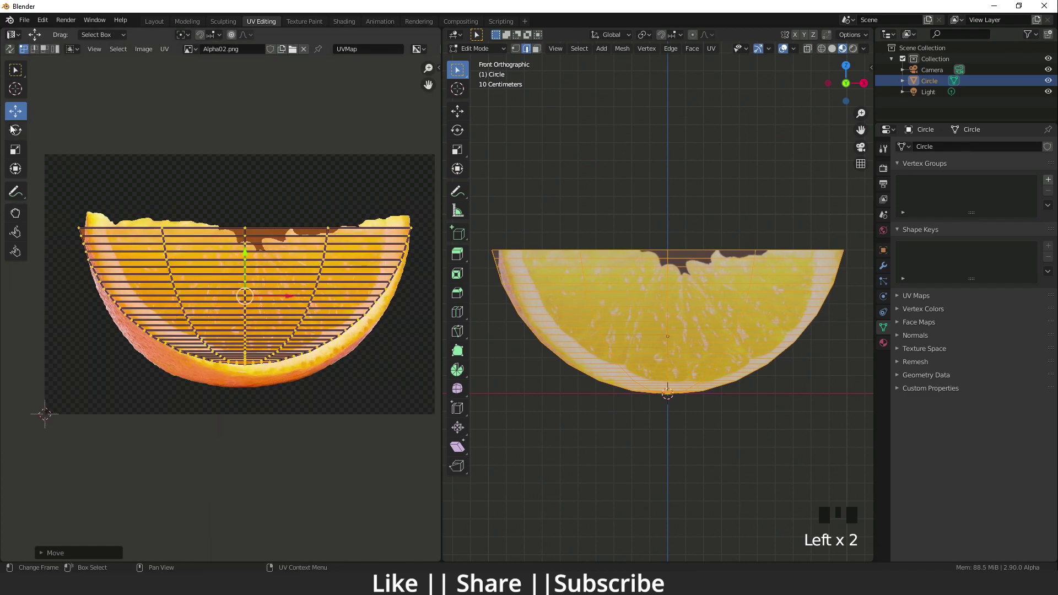
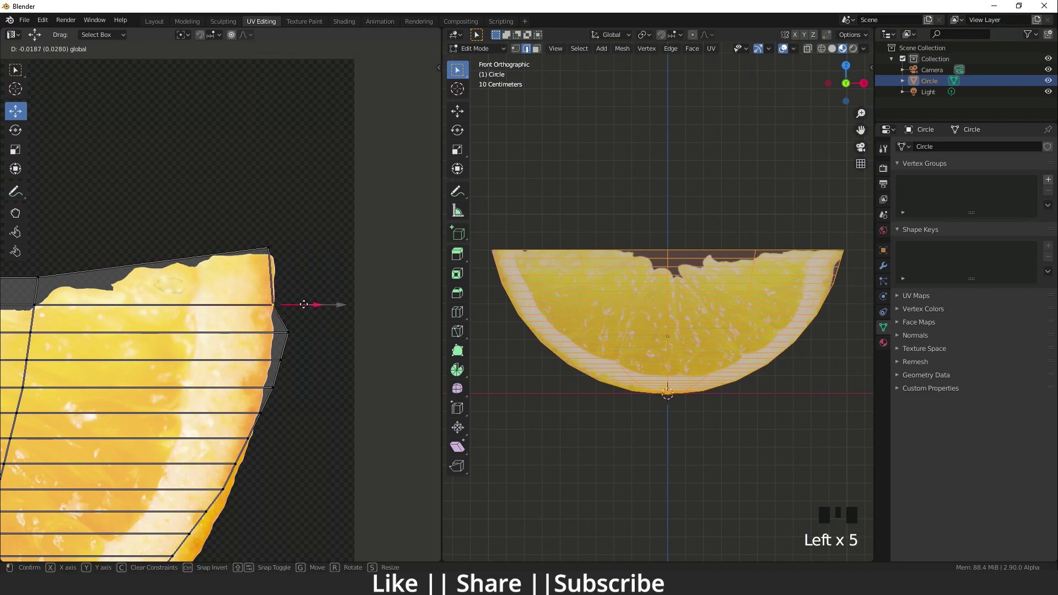
# Move the first outline UV vertices, starting at the corner, outward onto the peel edge.
pyautogui.click(298, 249)
pyautogui.click(308, 235)
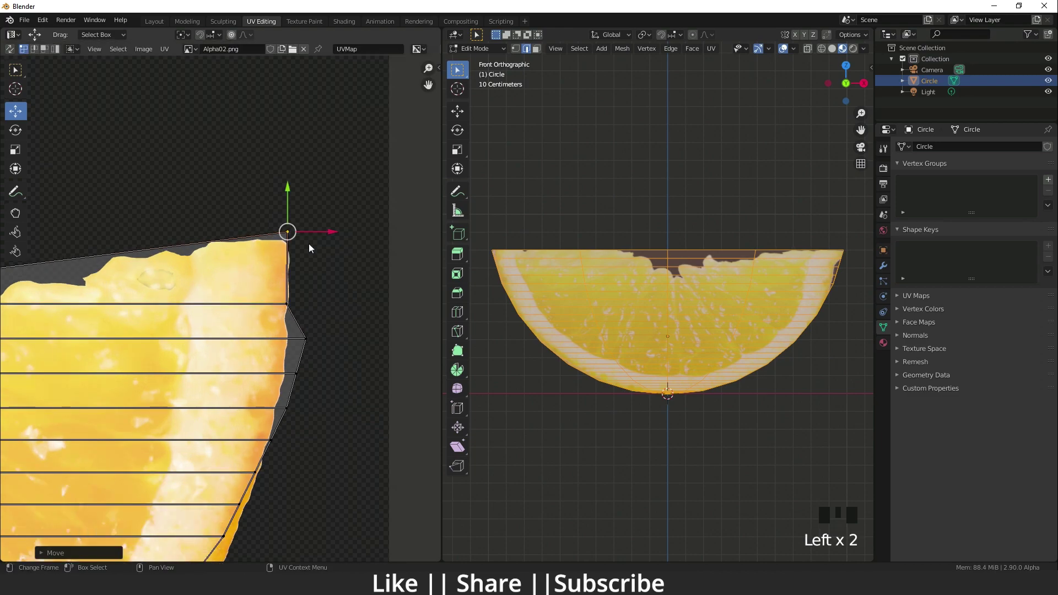
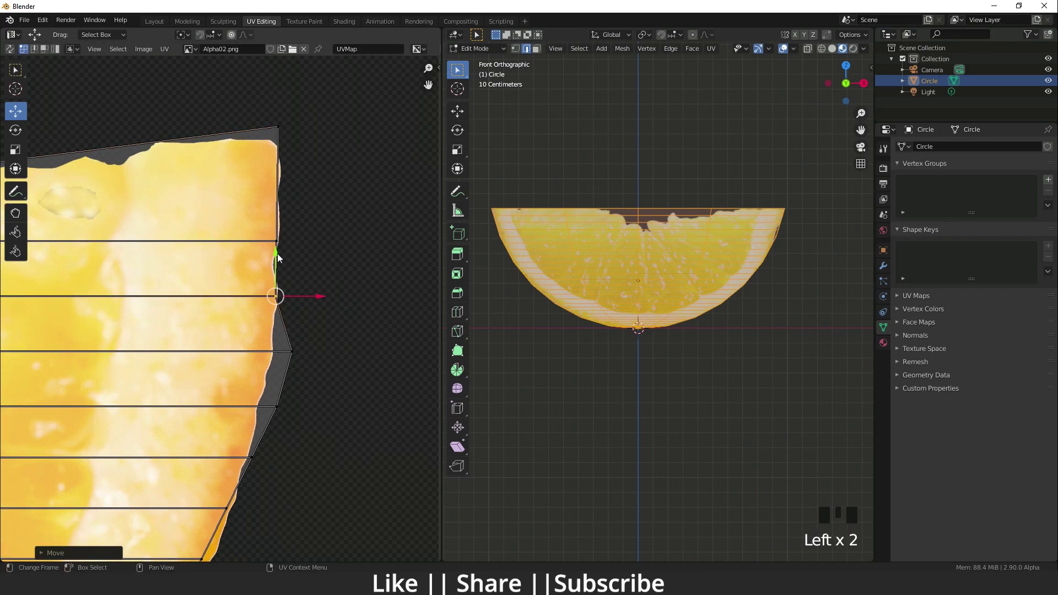
pyautogui.click(291, 257)
pyautogui.click(311, 246)
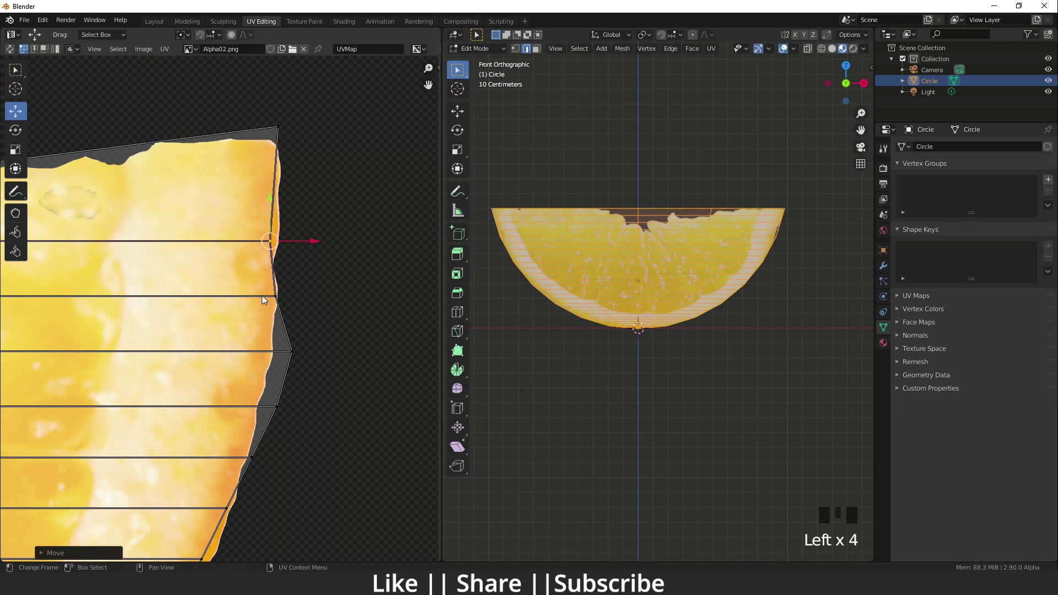
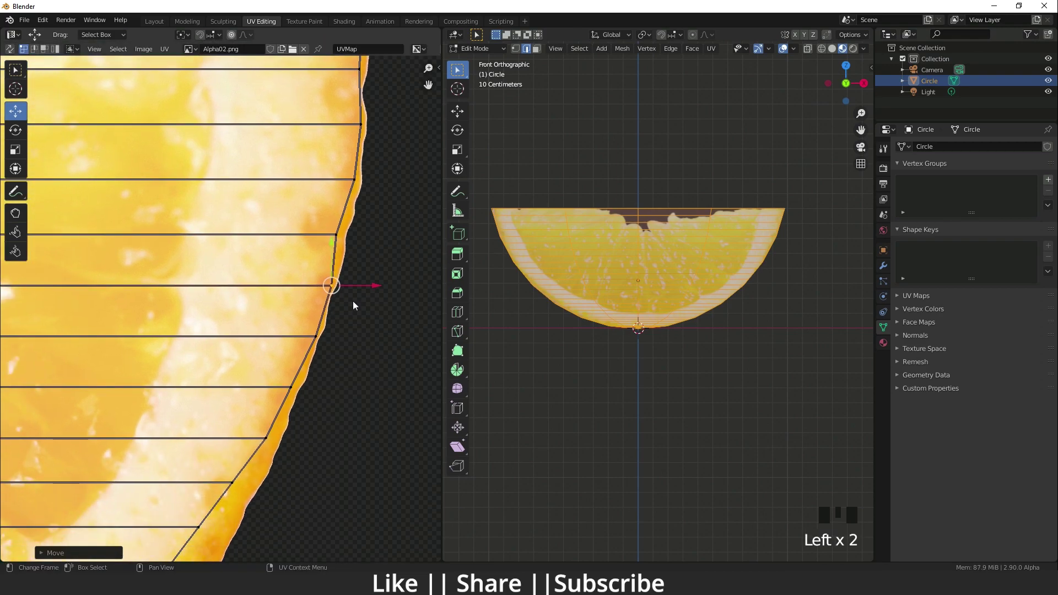
pyautogui.press('Left')
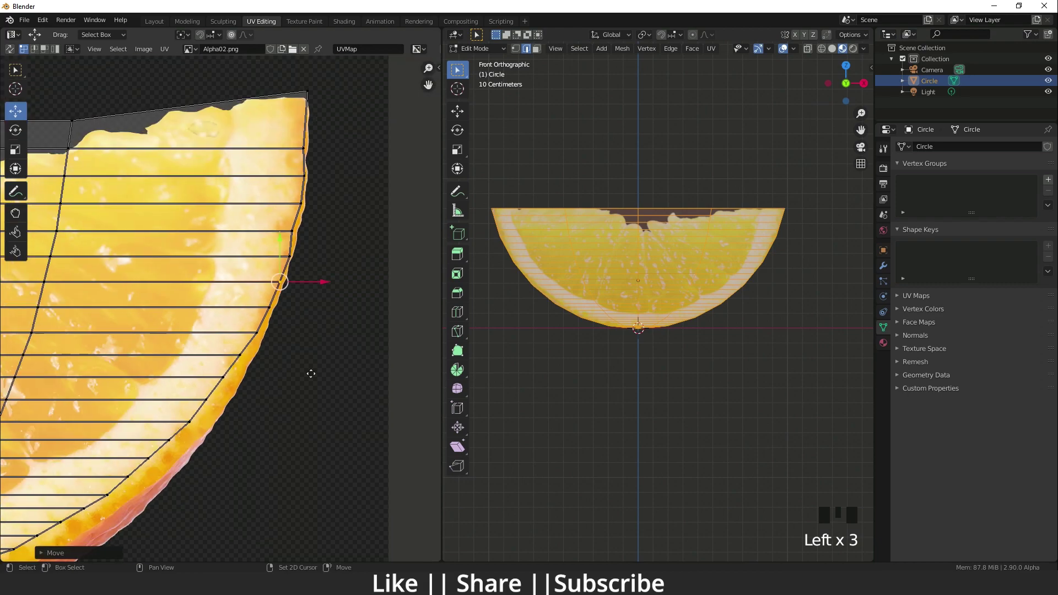
pyautogui.press('Left')
pyautogui.press('Left')
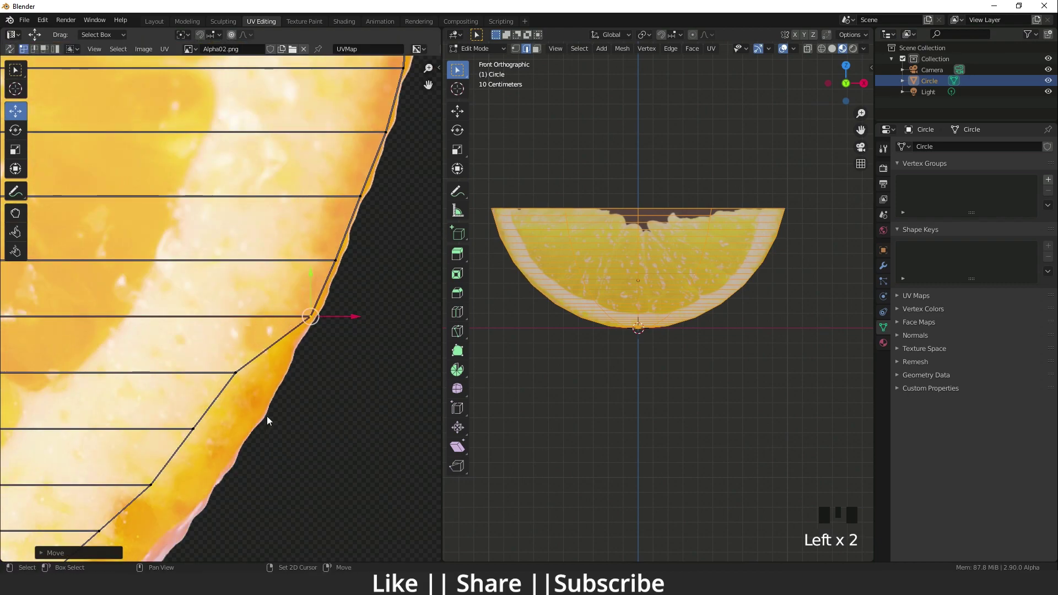
pyautogui.press('Left')
pyautogui.press('Left')
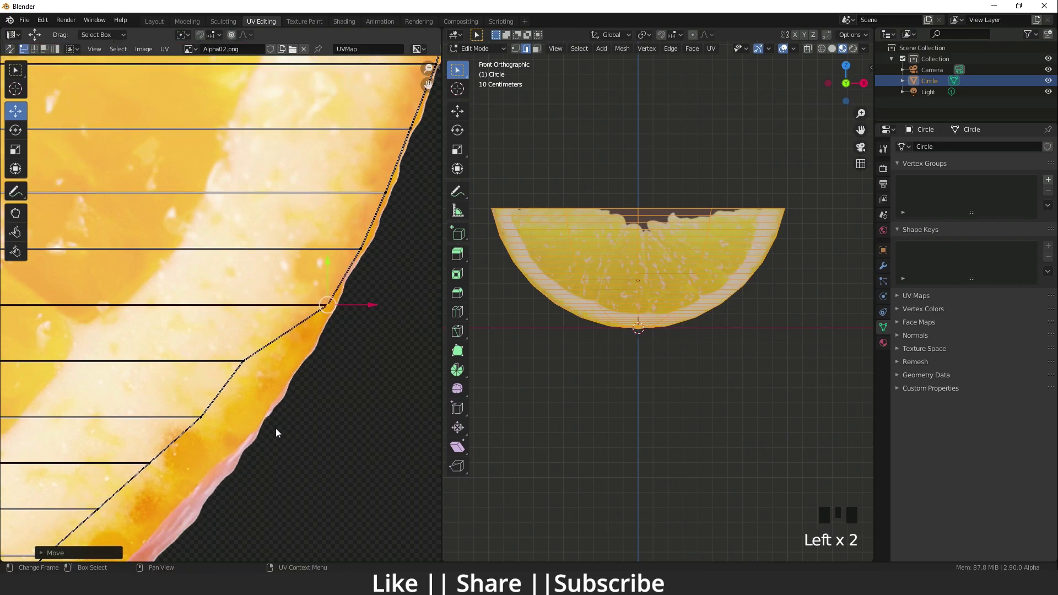
pyautogui.press('Left')
pyautogui.click(320, 323)
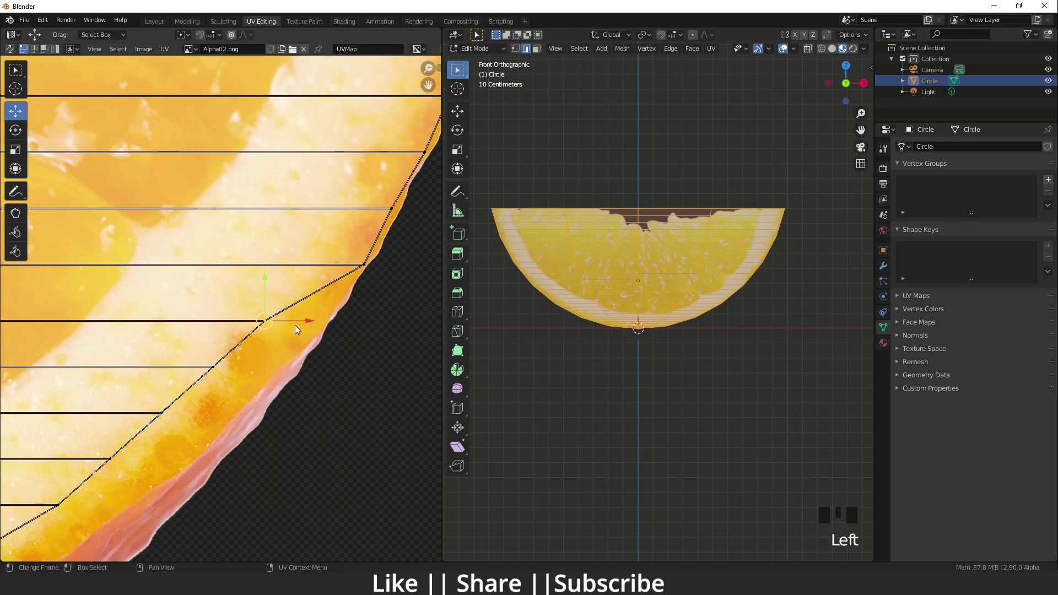
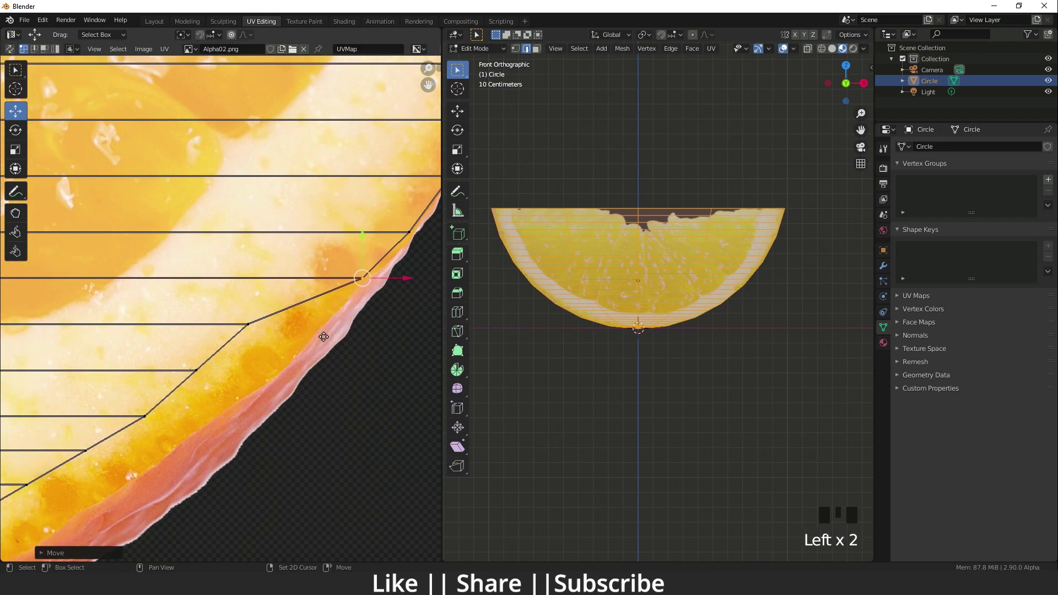
# Place the next run of outline vertices one by one on the peel edge.
pyautogui.click(306, 375)
pyautogui.click(290, 328)
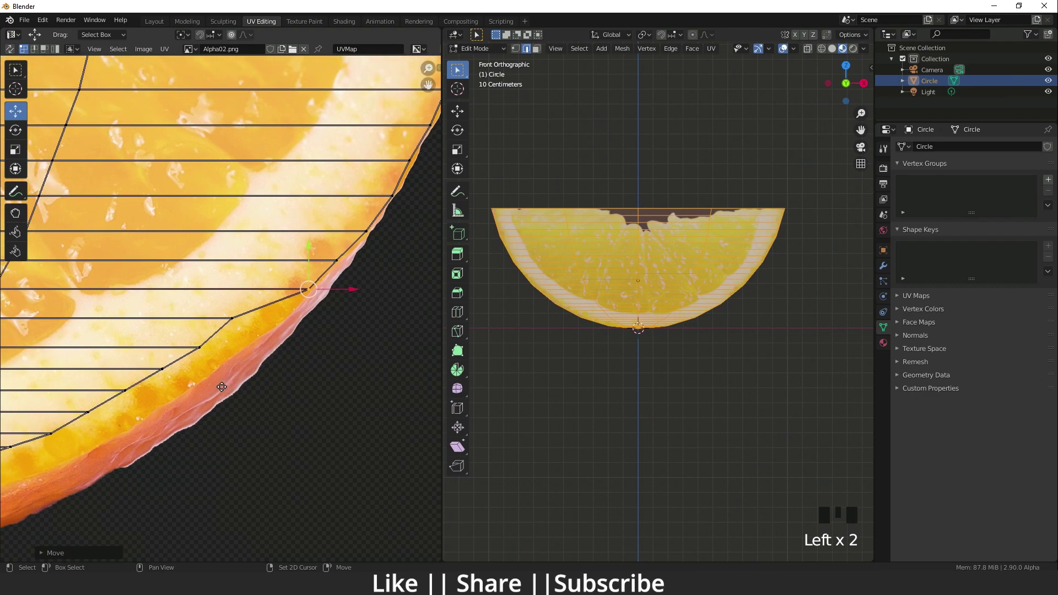
pyautogui.click(259, 357)
pyautogui.click(281, 331)
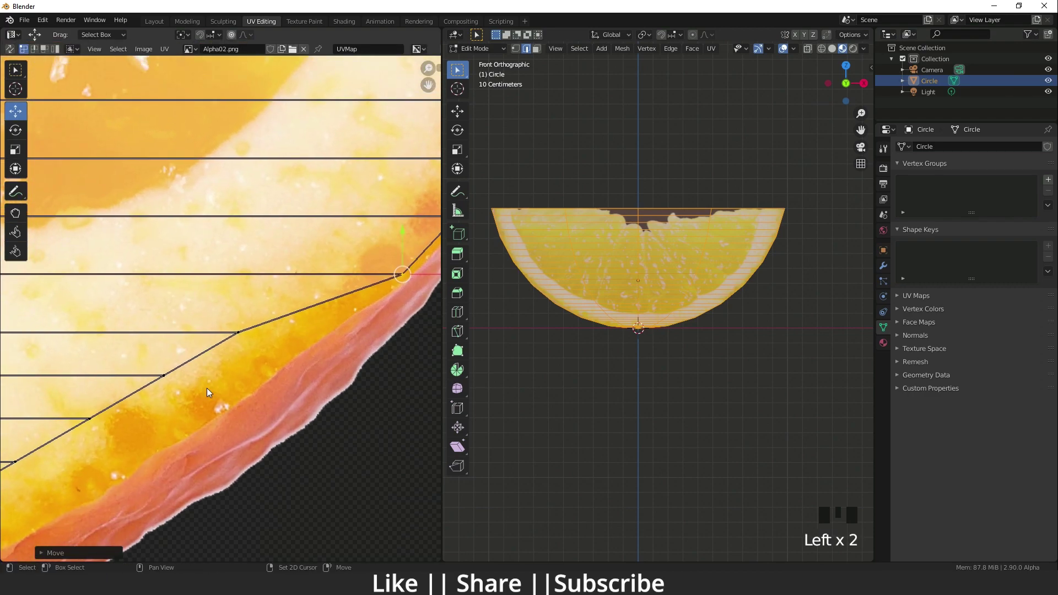
pyautogui.click(257, 351)
pyautogui.click(278, 340)
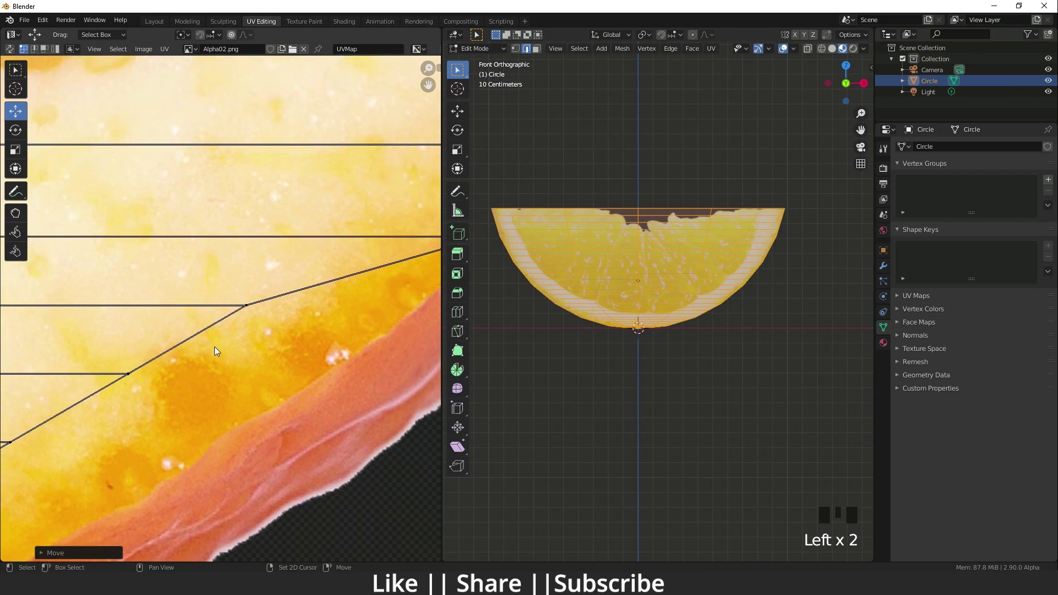
pyautogui.click(256, 337)
pyautogui.click(282, 315)
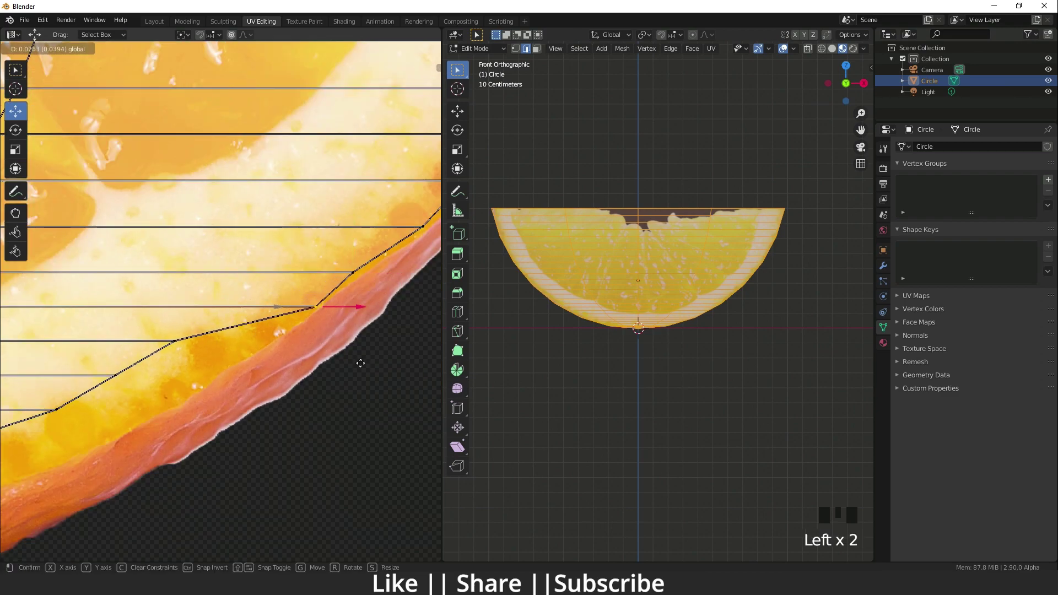
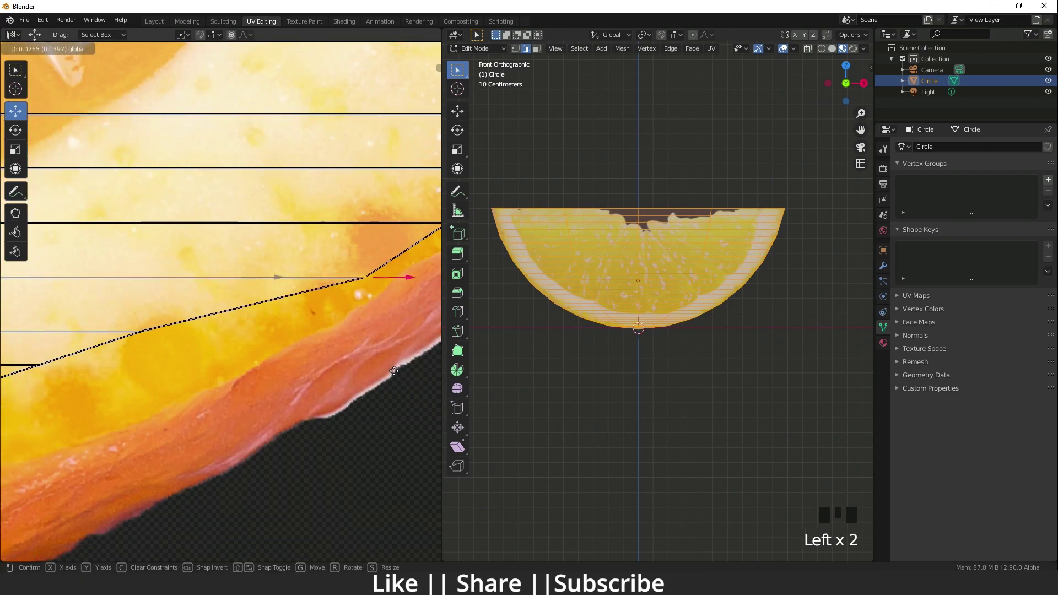
pyautogui.click(304, 345)
pyautogui.click(298, 315)
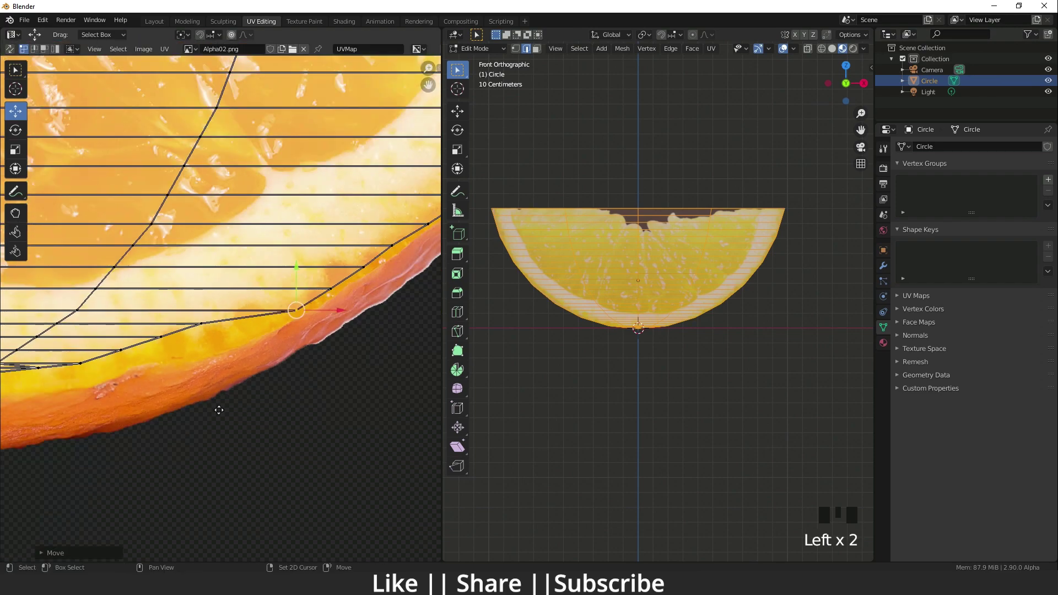
# Set the remaining outline and bottom vertices on the peel, undoing one misplaced move.
pyautogui.click(384, 379)
pyautogui.click(378, 341)
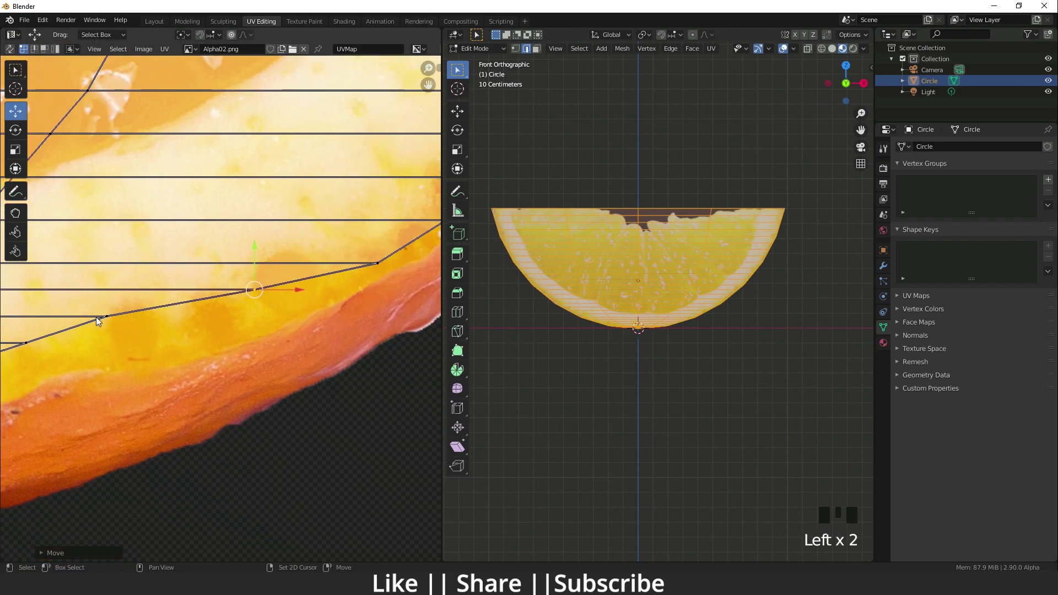
pyautogui.click(236, 314)
pyautogui.click(247, 265)
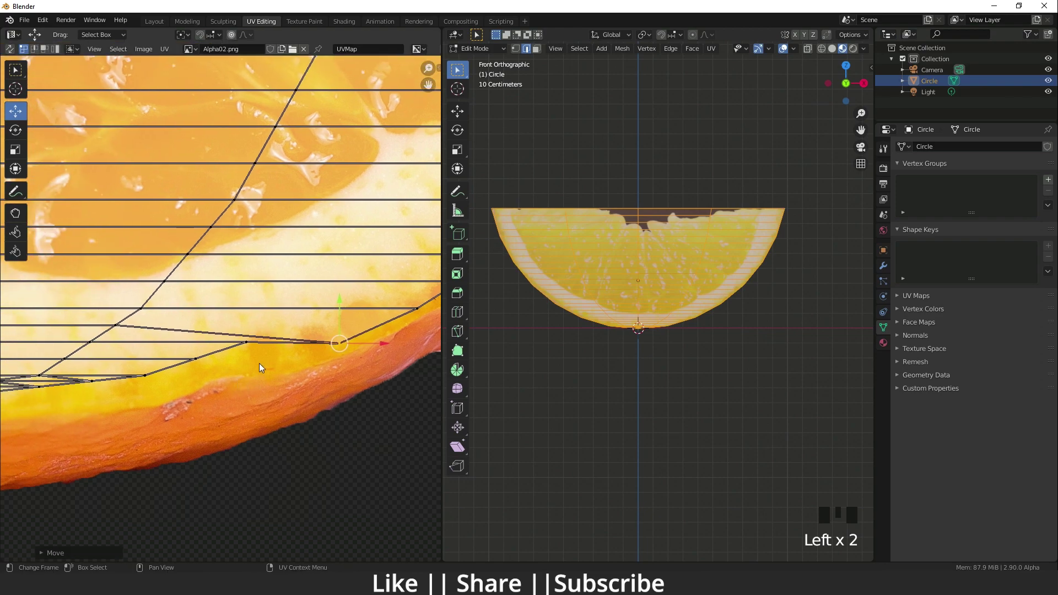
pyautogui.click(232, 329)
pyautogui.click(252, 317)
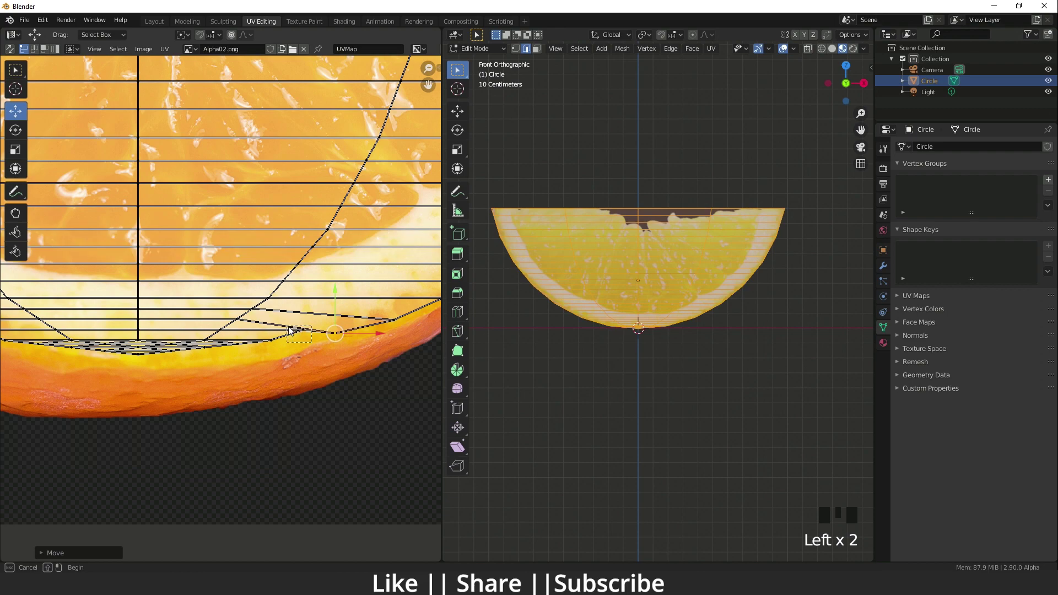
pyautogui.click(290, 330)
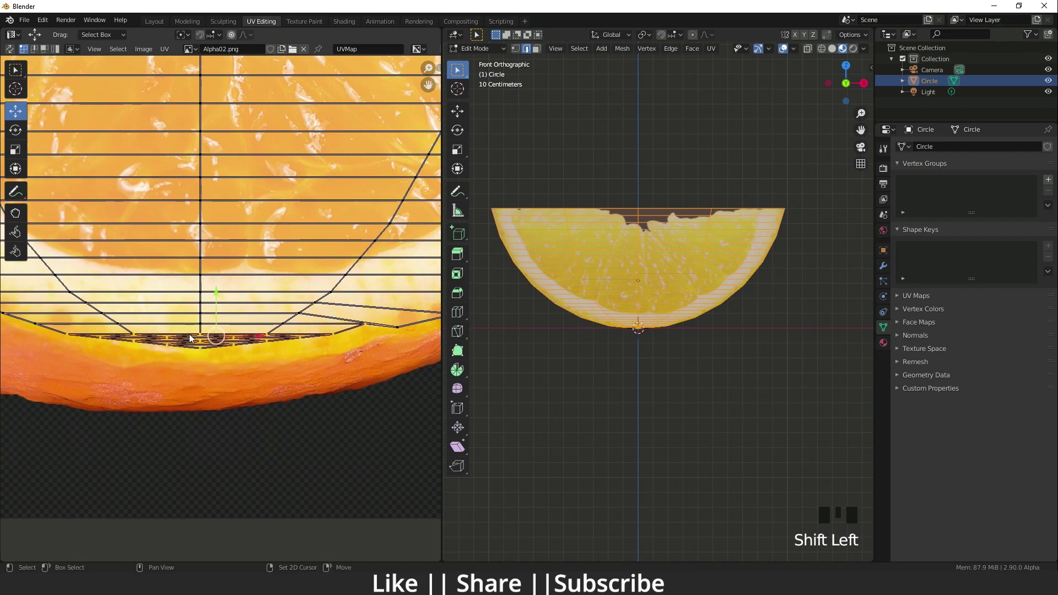
pyautogui.click(217, 319)
pyautogui.press('ctrl+z')
# Place the last bottom vertex, align the UV top flesh edge with the photo, and return to Object Mode.
pyautogui.click(222, 306)
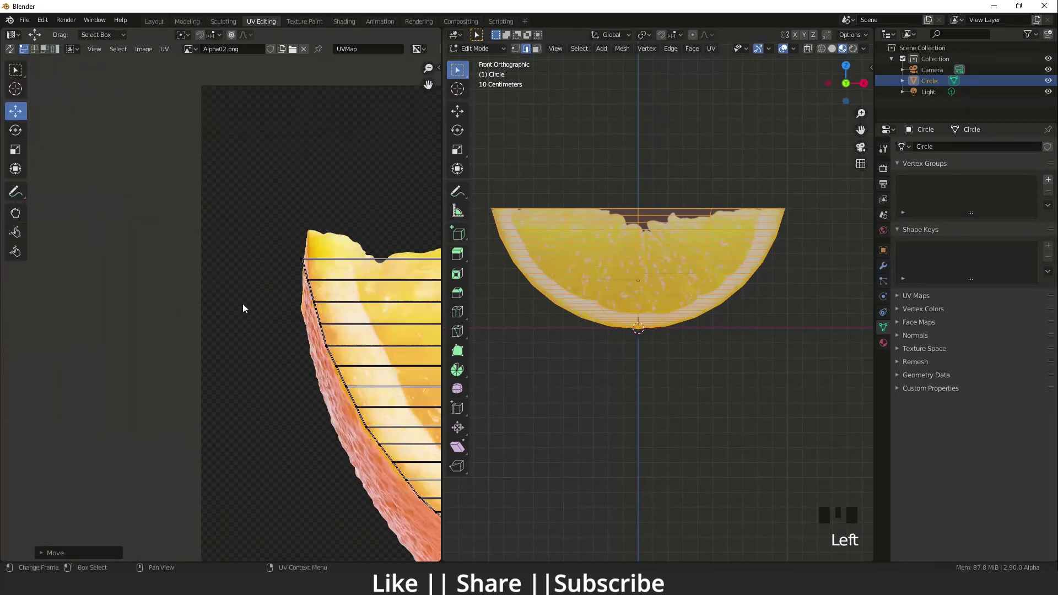
pyautogui.click(123, 212)
pyautogui.click(155, 183)
pyautogui.click(146, 145)
pyautogui.doubleClick(138, 151)
pyautogui.click(154, 196)
pyautogui.click(144, 155)
pyautogui.click(151, 283)
pyautogui.click(174, 284)
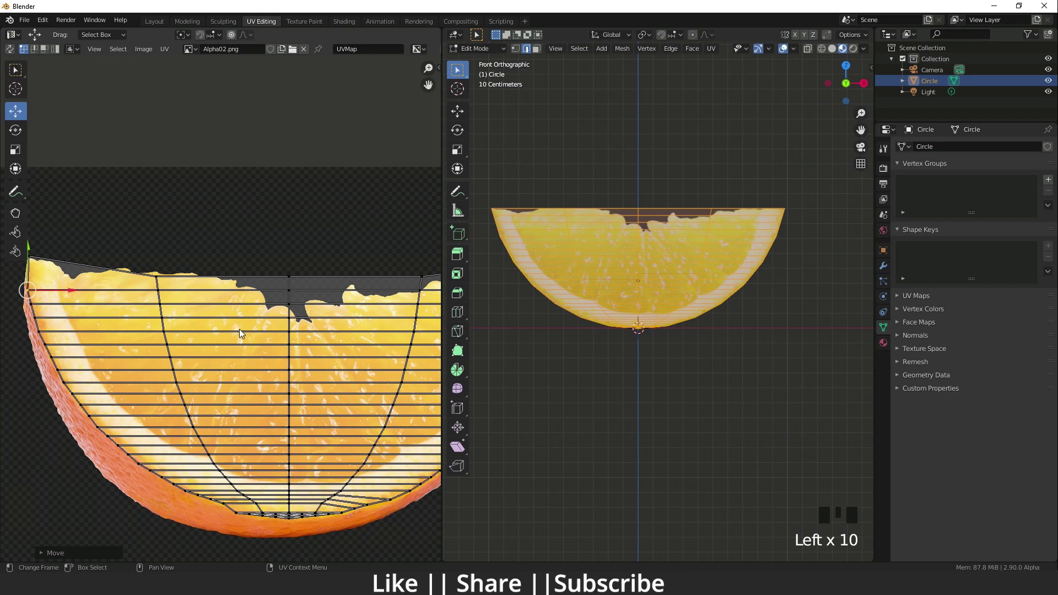
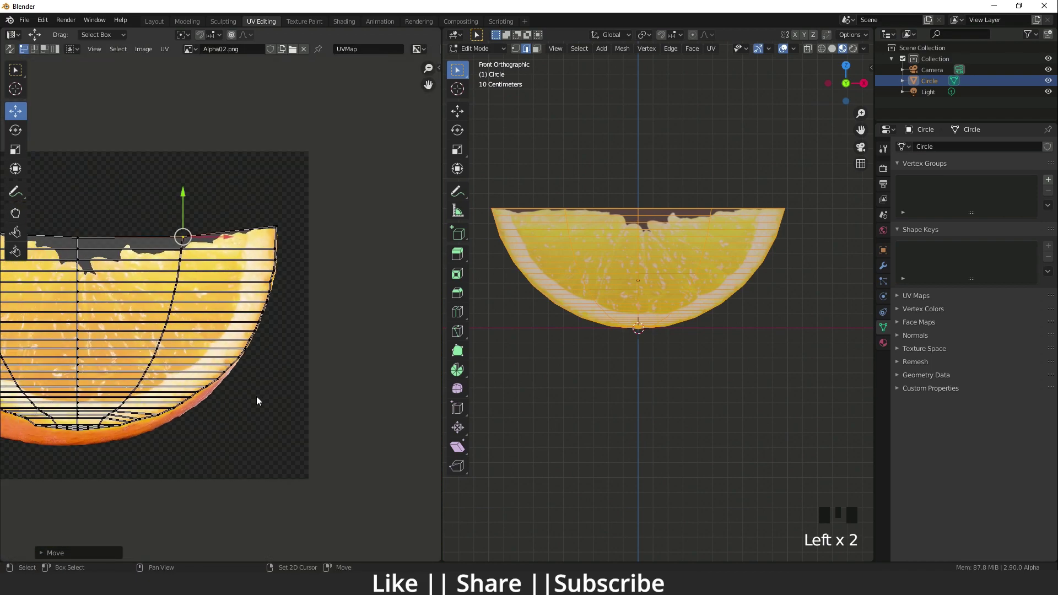
pyautogui.press('Tab')
# Shrink the orange slice slightly in Object Mode.
pyautogui.scroll(-3)
pyautogui.moveTo(706, 323); pyautogui.dragTo(671, 304)
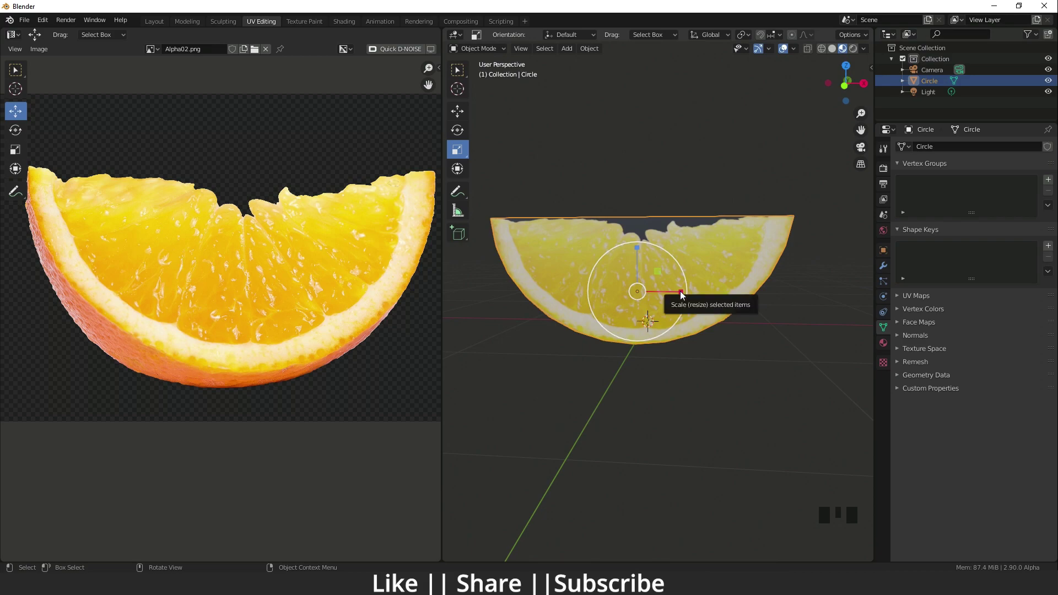
pyautogui.click(683, 297)
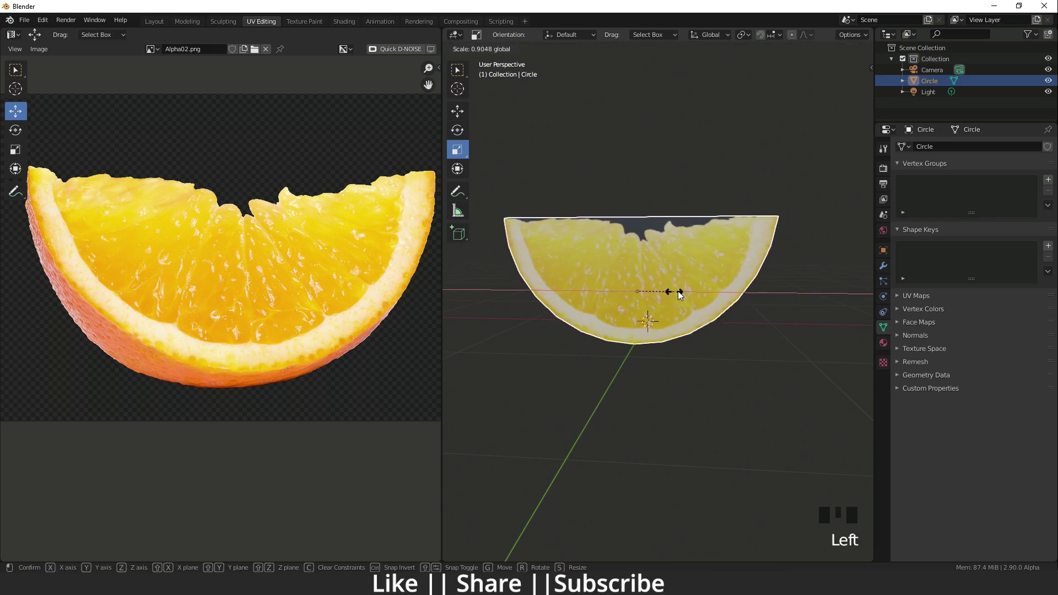
pyautogui.moveTo(677, 297); pyautogui.dragTo(667, 317)
# Switch to the Layout workspace and add a floor plane mesh beneath the slice.
pyautogui.scroll(-3)
pyautogui.moveTo(686, 321); pyautogui.dragTo(153, 26)
pyautogui.click(153, 26)
pyautogui.scroll(-3)
pyautogui.moveTo(454, 292); pyautogui.dragTo(849, 53)
pyautogui.click(848, 53)
pyautogui.scroll(3)
pyautogui.moveTo(503, 293); pyautogui.dragTo(421, 282)
pyautogui.scroll(3)
pyautogui.moveTo(448, 307); pyautogui.dragTo(471, 305)
pyautogui.press('shift+a')
# Scale up the plane, extrude its back edge upward and bevel the corner into a smooth curved backdrop.
pyautogui.press('s')
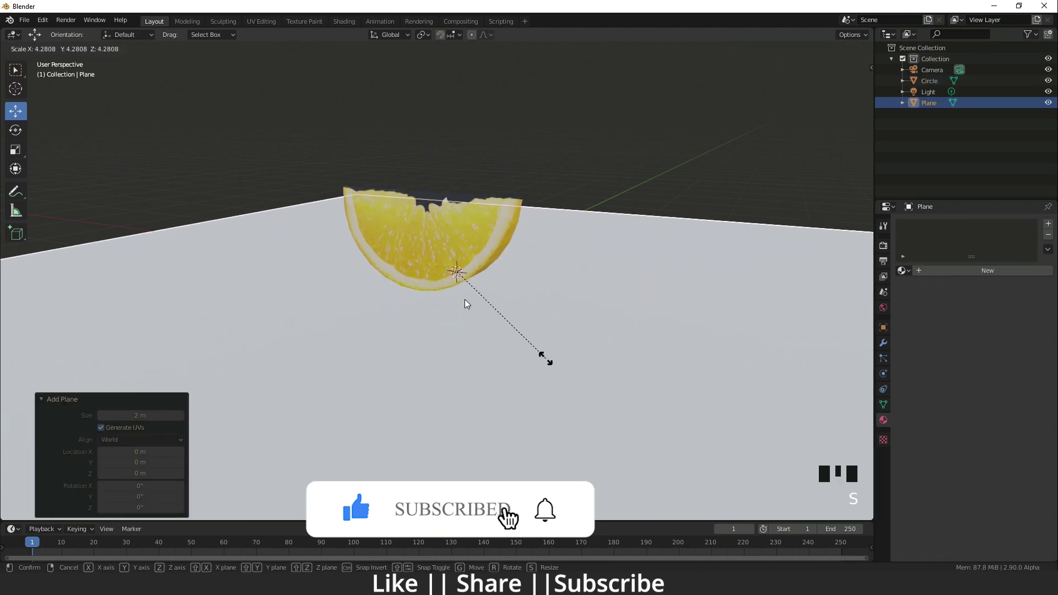
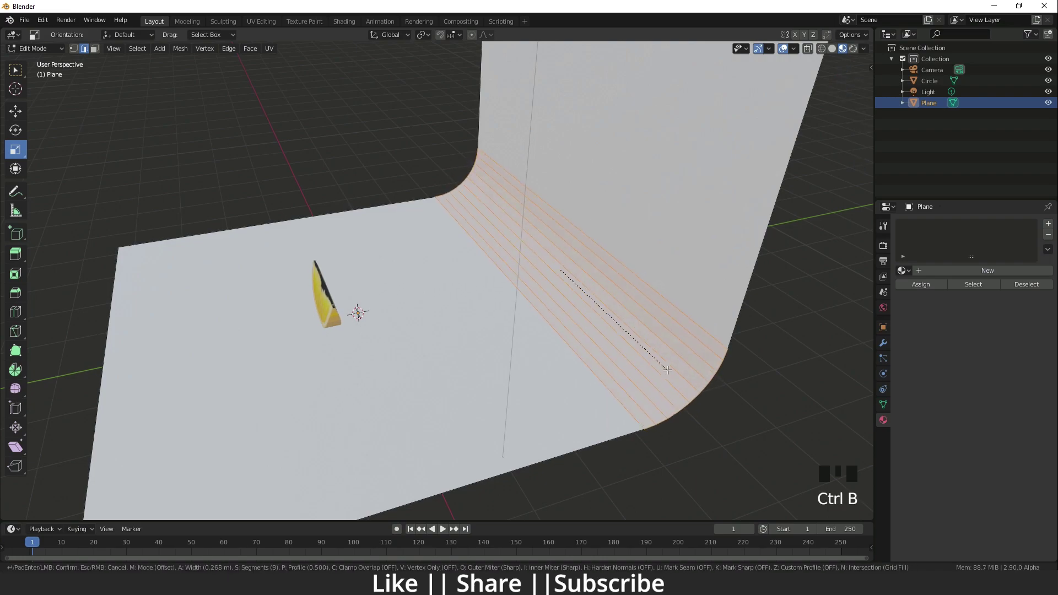
pyautogui.press('Tab')
pyautogui.rightClick(640, 216)
pyautogui.scroll(-3)
pyautogui.moveTo(563, 331); pyautogui.dragTo(384, 350)
pyautogui.scroll(3)
pyautogui.moveTo(379, 383); pyautogui.dragTo(376, 228)
pyautogui.click(376, 228)
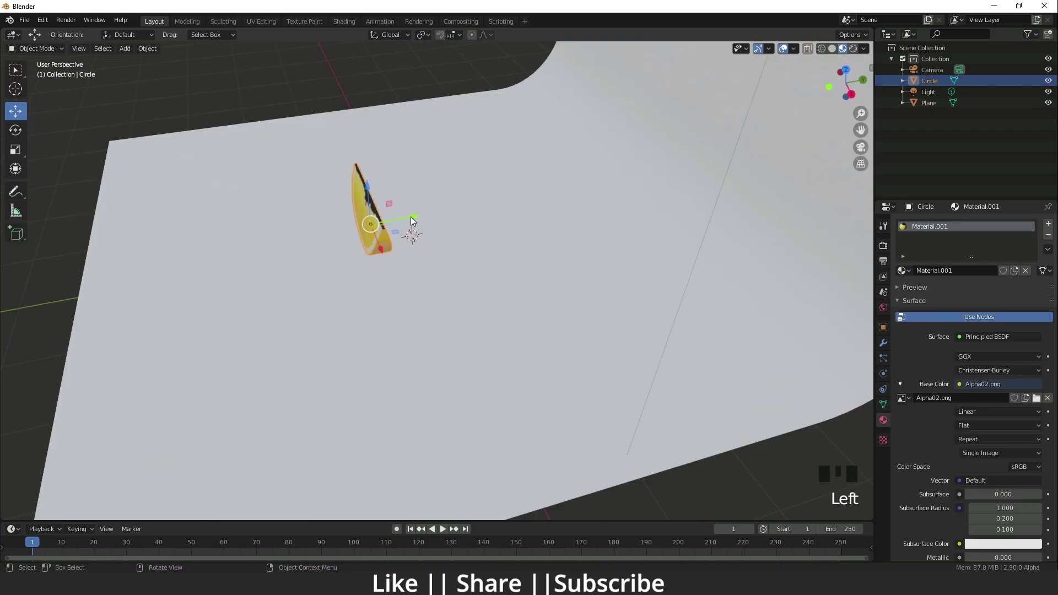
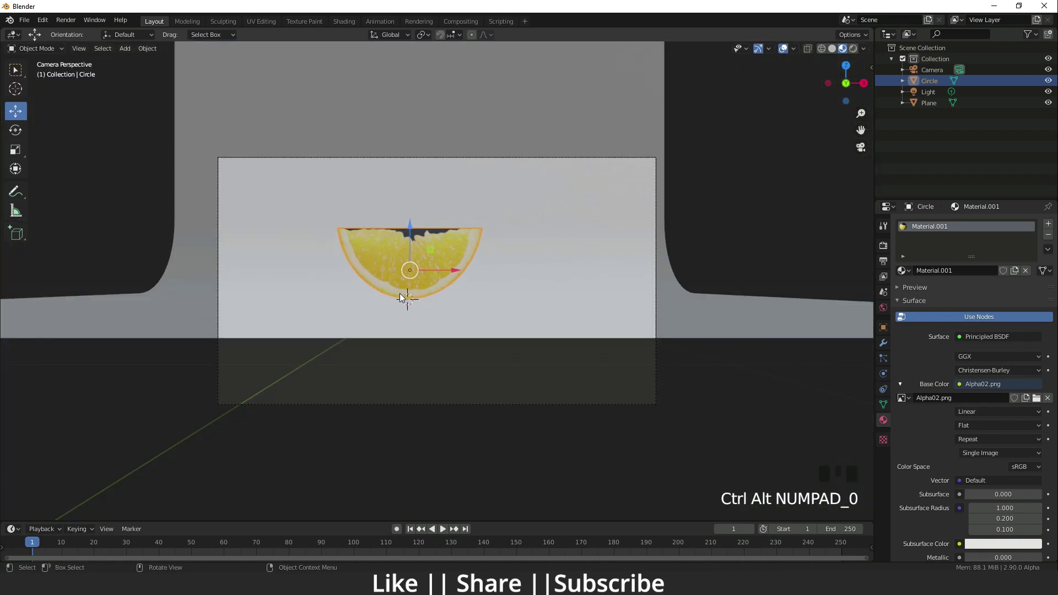
# Enable Lock Camera to View and navigate so the slice sits centred in frame.
pyautogui.moveTo(490, 293); pyautogui.dragTo(744, 172)
pyautogui.press('n')
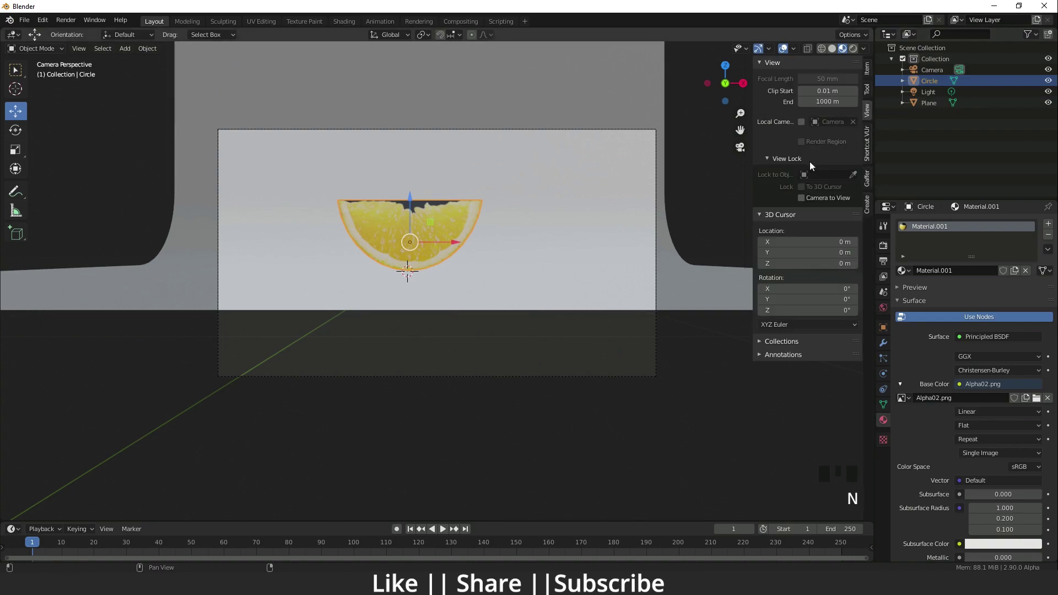
pyautogui.click(804, 205)
pyautogui.press('n')
pyautogui.moveTo(466, 248); pyautogui.dragTo(501, 337)
# Leave camera view, orbit to see the whole set and select the backdrop plane.
pyautogui.press('KP_0')
pyautogui.scroll(-3)
pyautogui.middleClick(472, 379)
pyautogui.moveTo(454, 370); pyautogui.dragTo(429, 363)
pyautogui.click(430, 363)
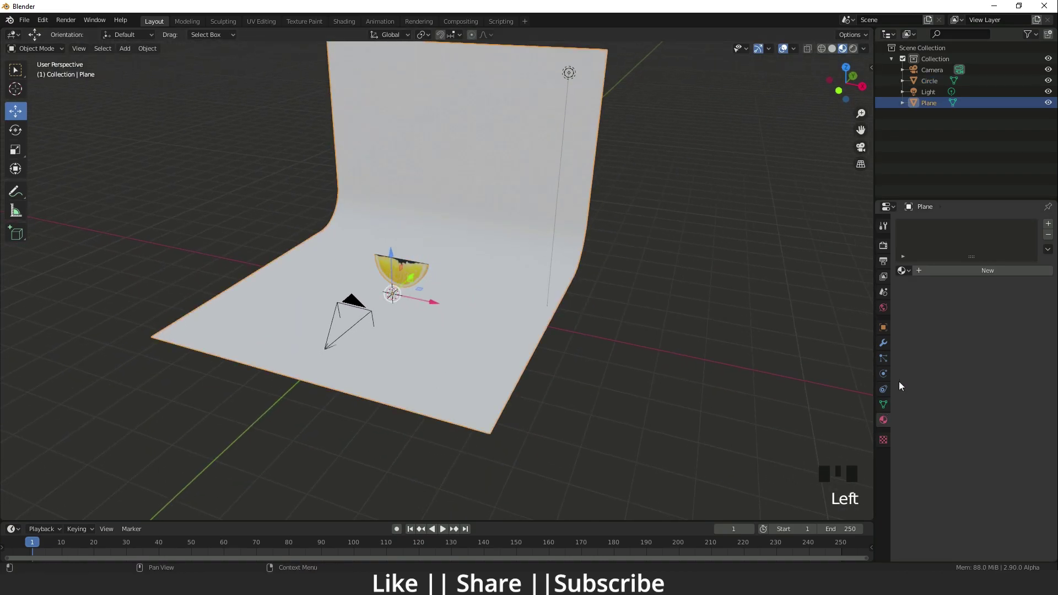
# Give the backdrop a new orange material, then delete the default light.
pyautogui.moveTo(981, 277); pyautogui.dragTo(984, 270)
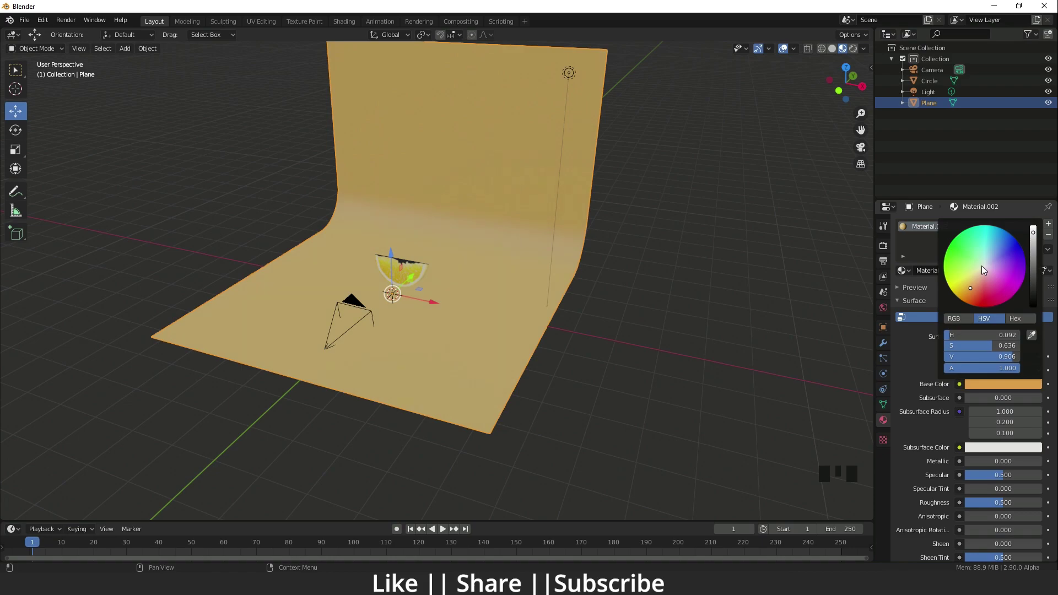
pyautogui.click(692, 346)
pyautogui.scroll(-3)
pyautogui.click(529, 149)
pyautogui.press('Delete')
pyautogui.click(858, 57)
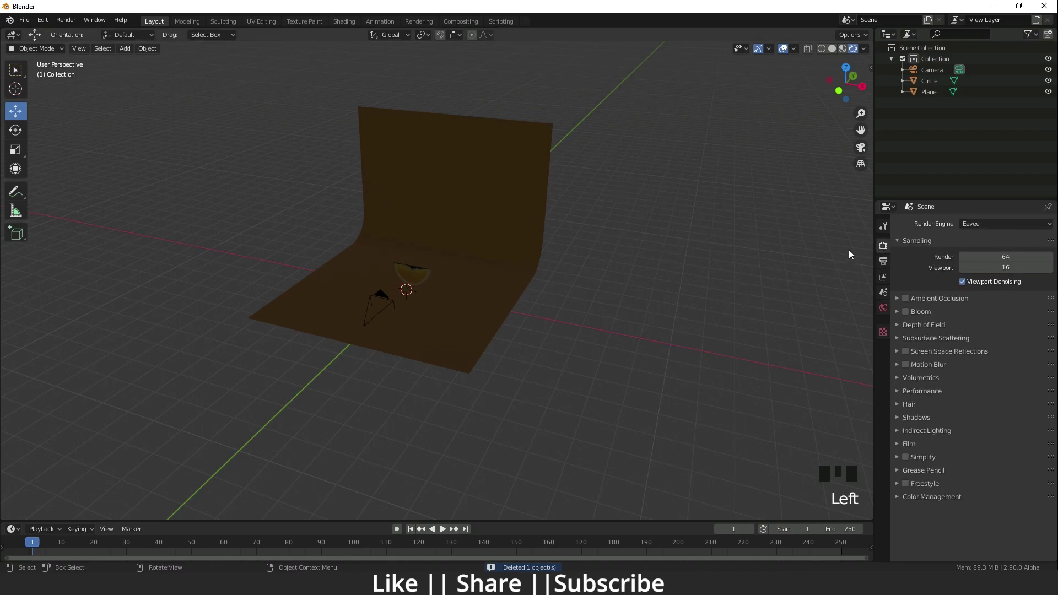
# Set the render engine to Cycles with GPU Compute and check the shaded scene.
pyautogui.moveTo(986, 265); pyautogui.dragTo(997, 265)
pyautogui.moveTo(994, 256); pyautogui.dragTo(464, 341)
pyautogui.scroll(3)
pyautogui.moveTo(464, 342); pyautogui.dragTo(452, 338)
pyautogui.scroll(3)
pyautogui.moveTo(417, 359); pyautogui.dragTo(421, 349)
pyautogui.scroll(-3)
# Add an area light, lift it high above the slice and stretch it larger.
pyautogui.press('shift+a')
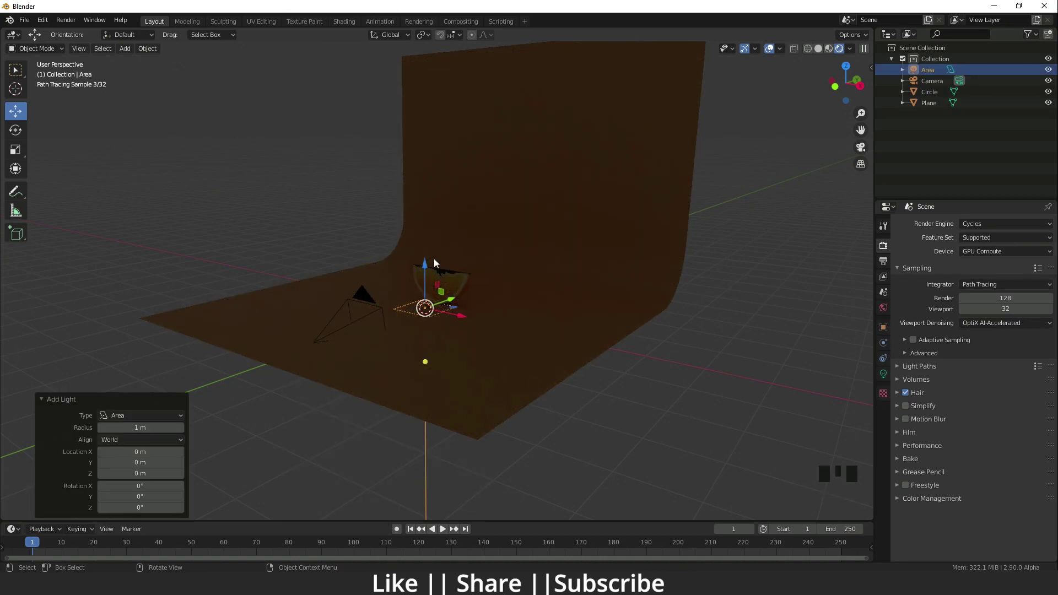
pyautogui.click(429, 274)
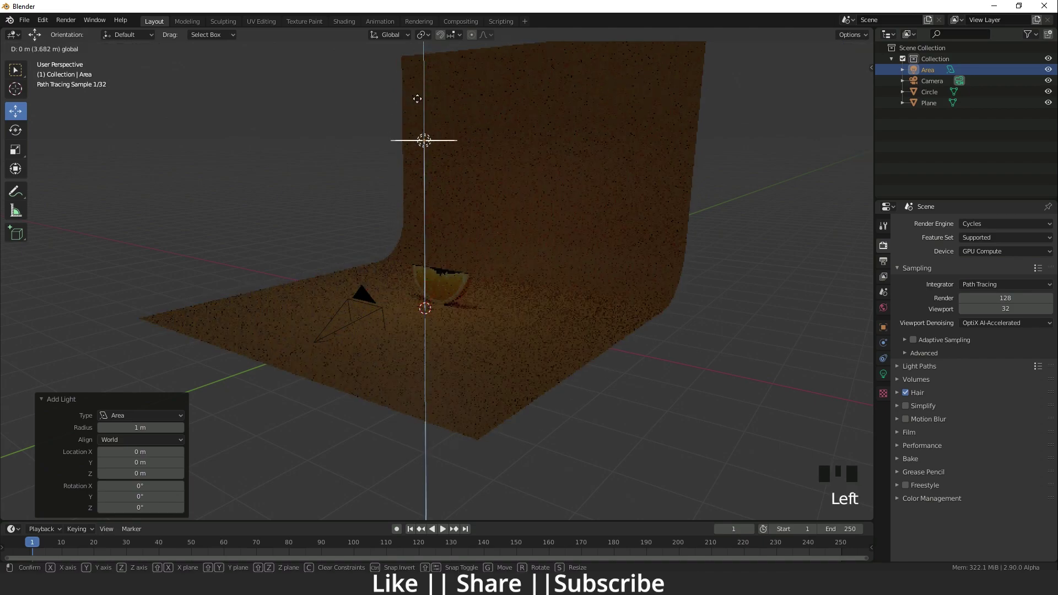
pyautogui.scroll(3)
pyautogui.moveTo(437, 182); pyautogui.dragTo(443, 216)
pyautogui.press('s')
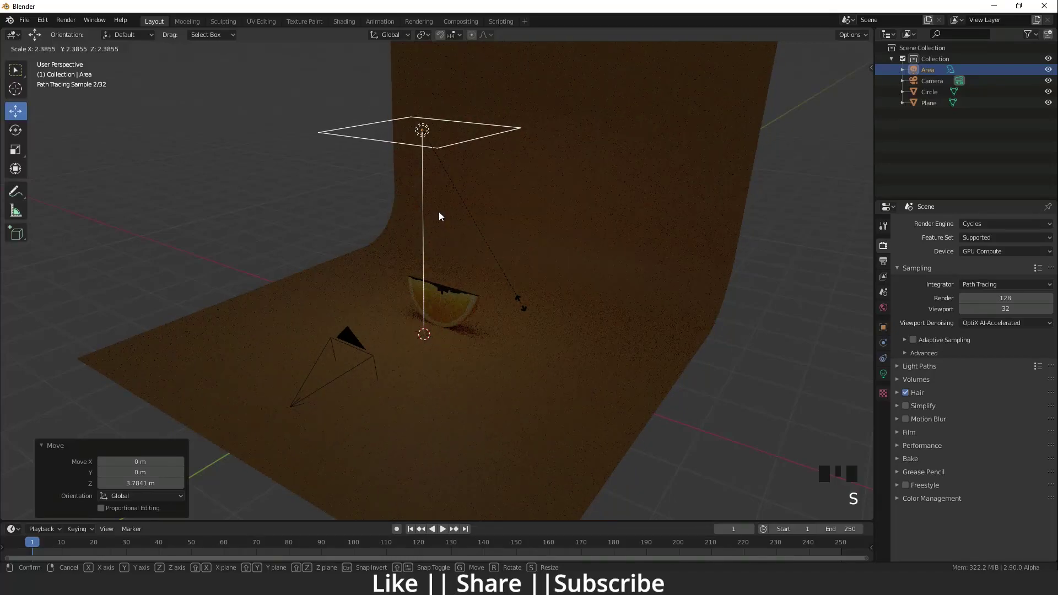
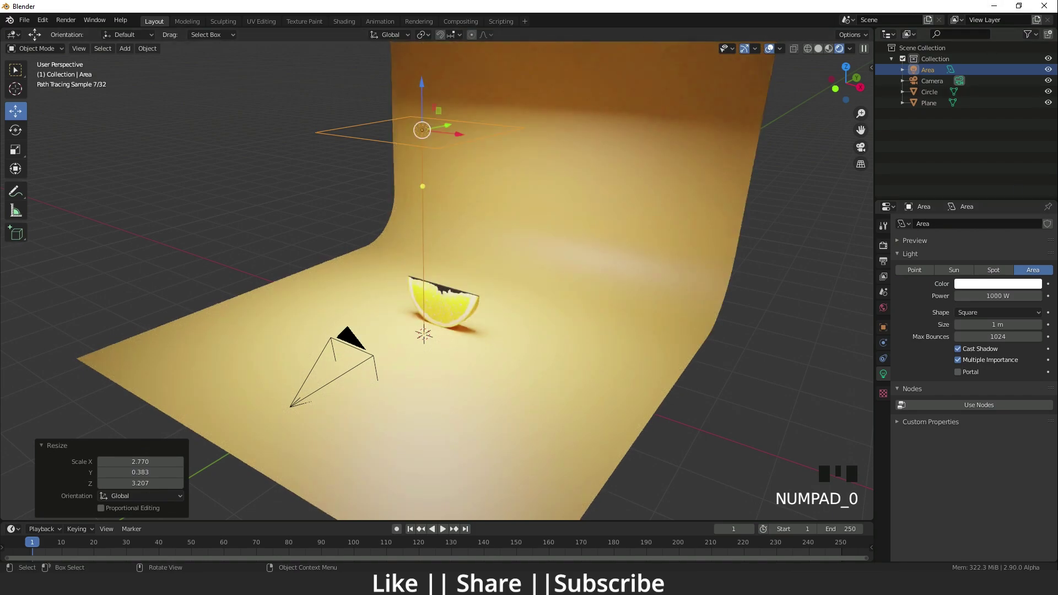
pyautogui.scroll(3)
pyautogui.moveTo(487, 353); pyautogui.dragTo(497, 338)
# Check the lighting through the camera and set the area light's power to 800 W.
pyautogui.press('KP_0')
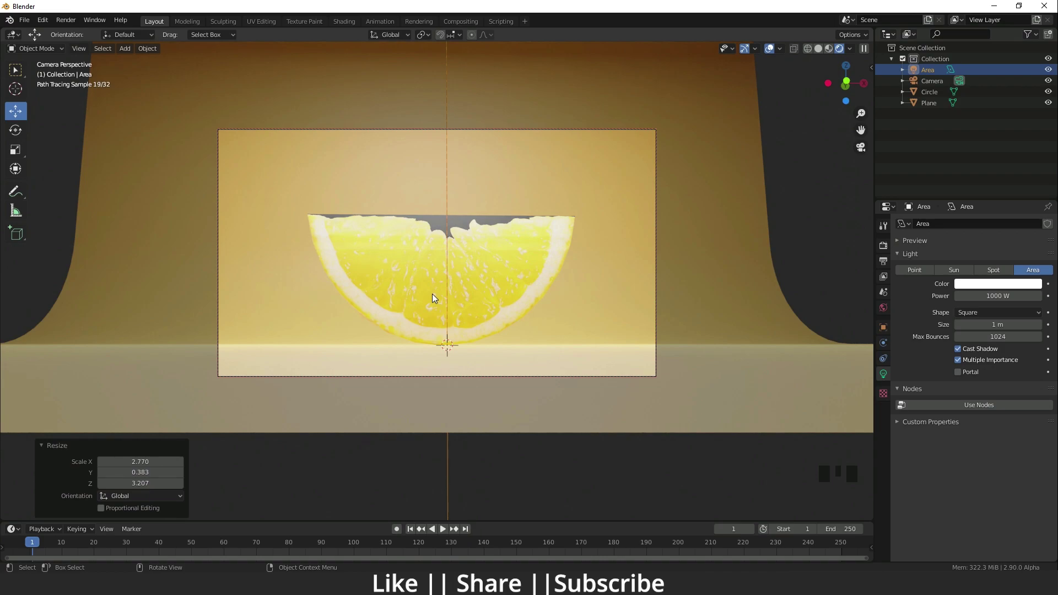
pyautogui.press('KP_0')
pyautogui.scroll(-3)
pyautogui.middleClick(437, 418)
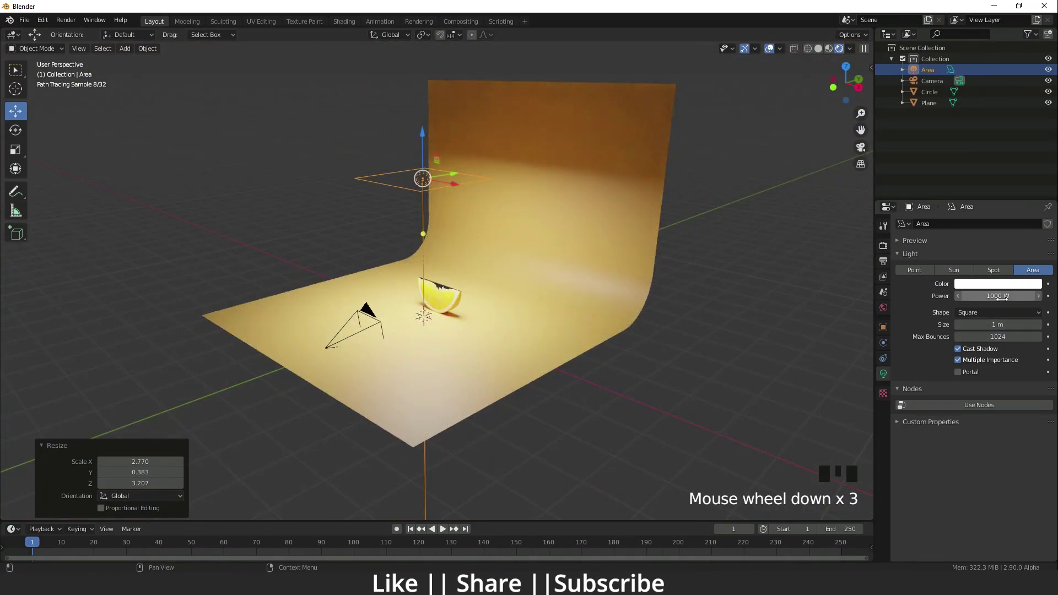
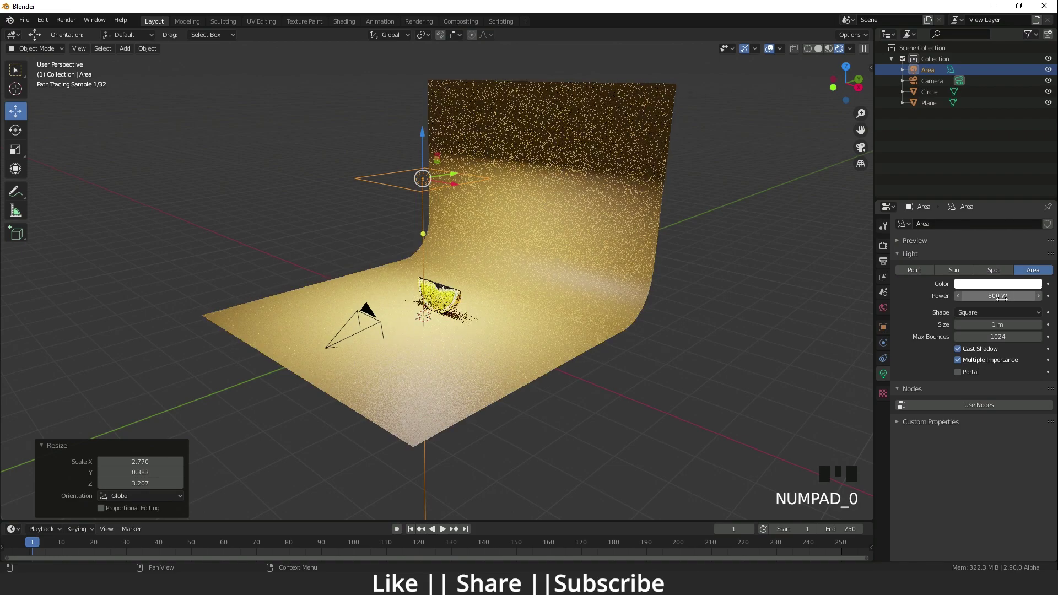
pyautogui.moveTo(512, 275); pyautogui.dragTo(488, 289)
pyautogui.scroll(3)
pyautogui.moveTo(456, 328); pyautogui.dragTo(432, 321)
pyautogui.scroll(-3)
pyautogui.scroll(-3)
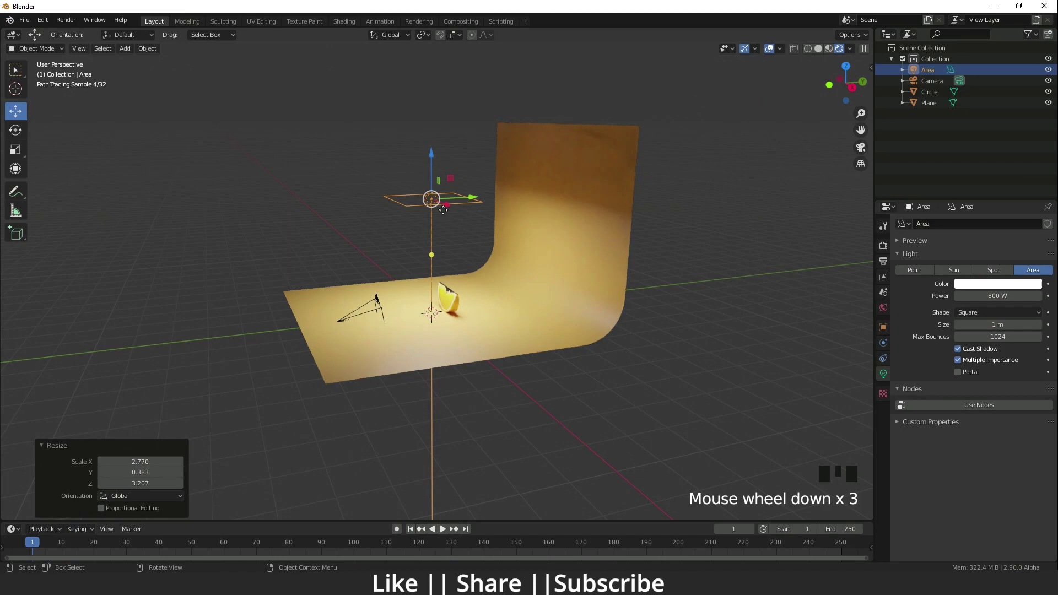
# Duplicate the area light and tint the copy's emission colour towards red.
pyautogui.press('shift+d')
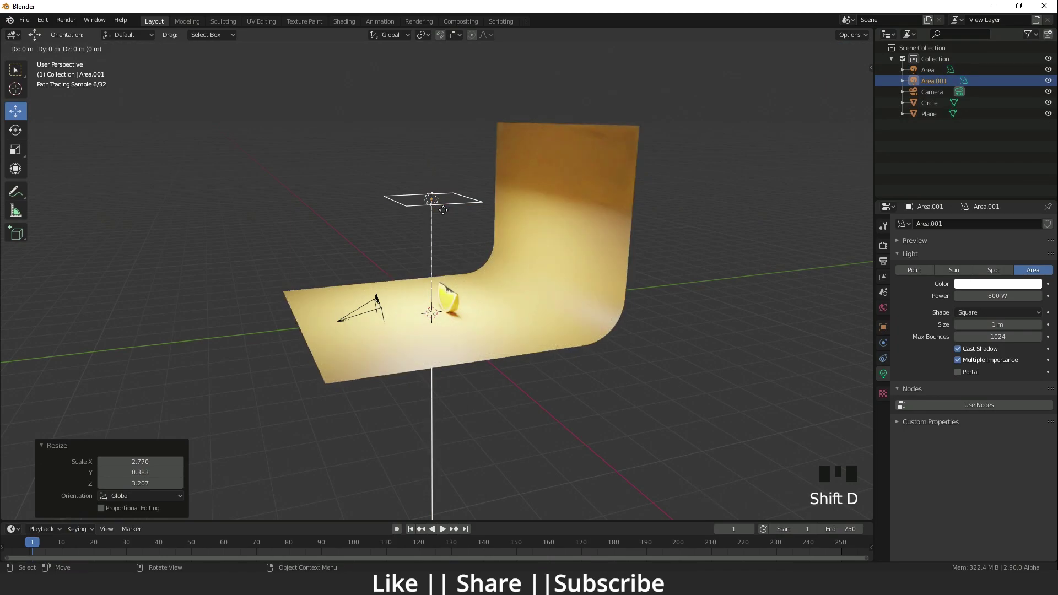
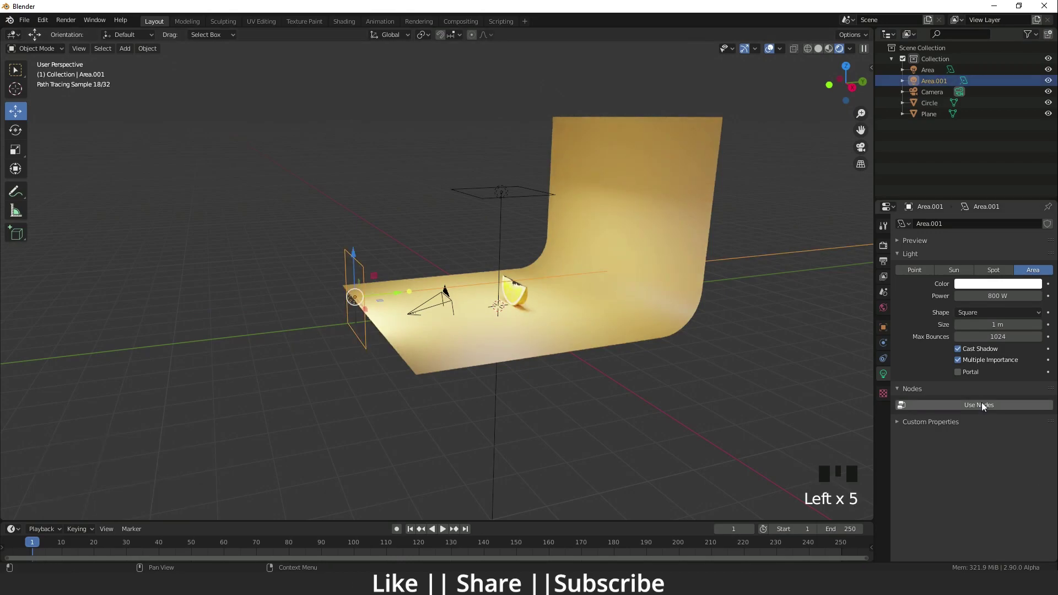
pyautogui.moveTo(984, 407); pyautogui.dragTo(1011, 429)
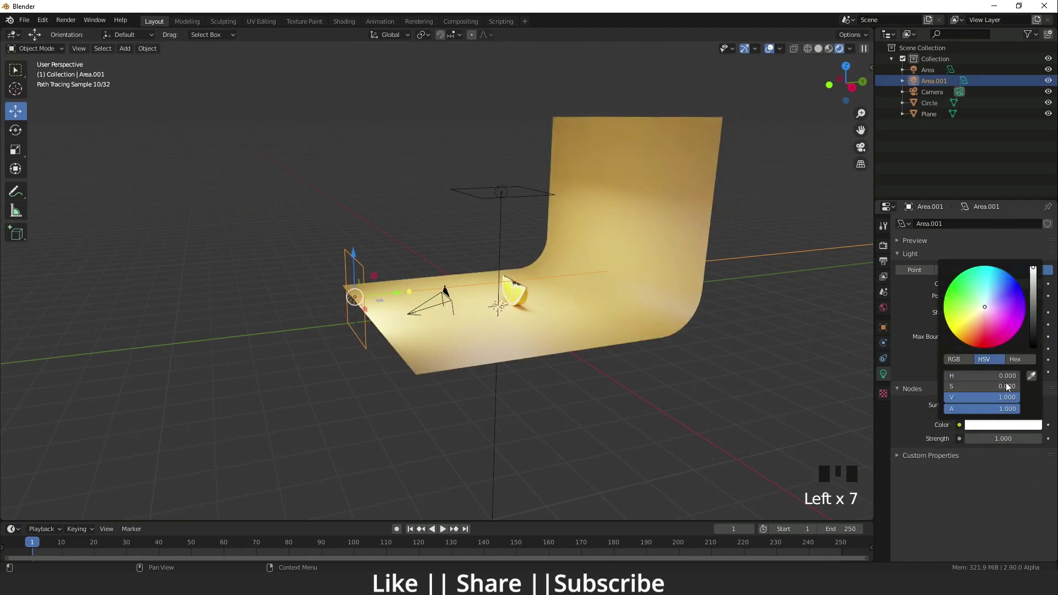
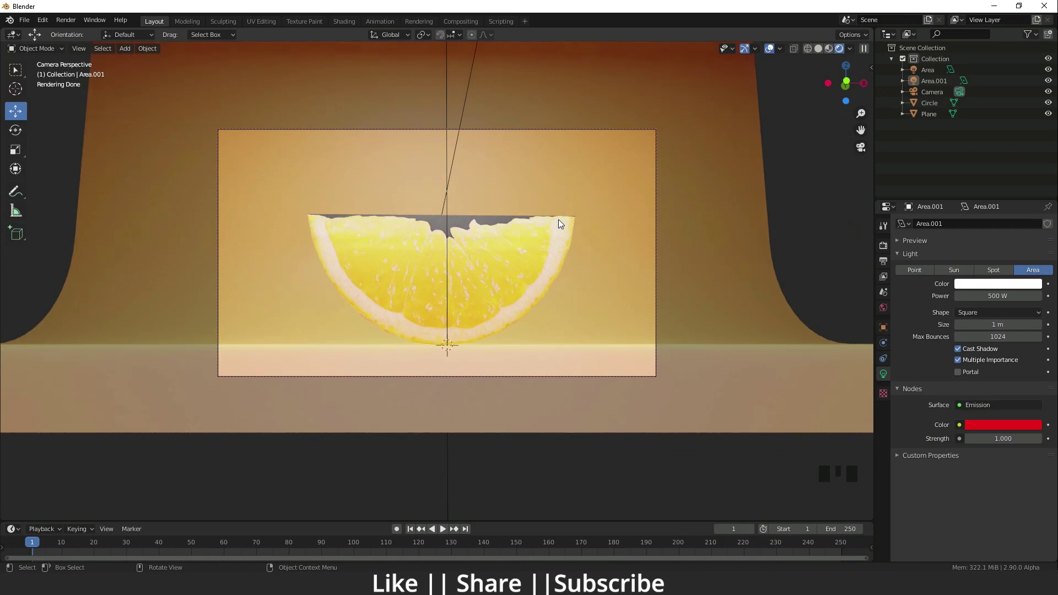
# Leave camera view, orbit toward the slice and select the orange slice object.
pyautogui.press('KP_0')
pyautogui.scroll(3)
pyautogui.moveTo(450, 329); pyautogui.dragTo(388, 515)
pyautogui.scroll(3)
pyautogui.click(500, 334)
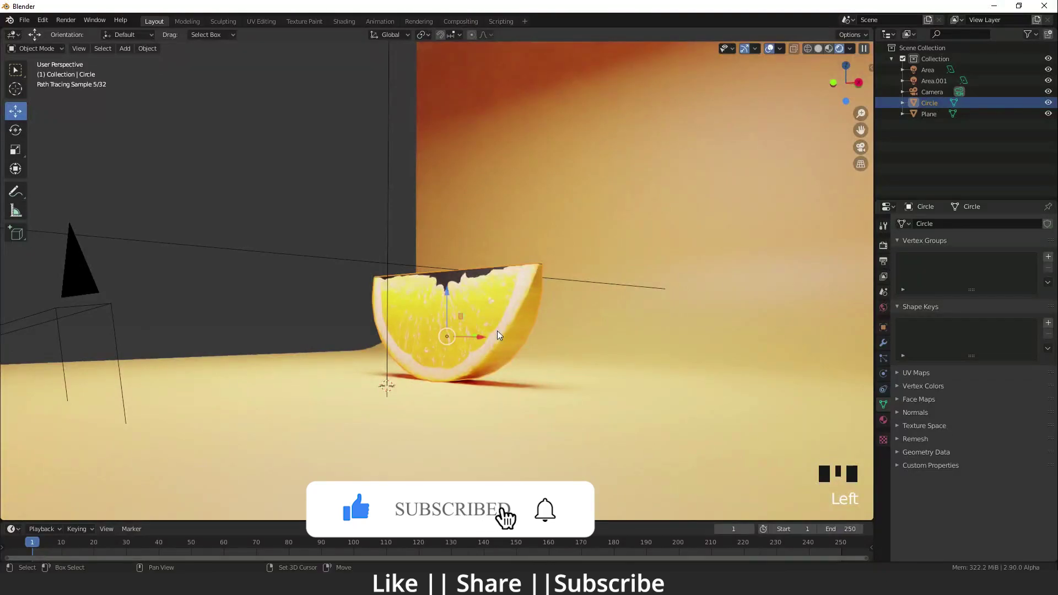
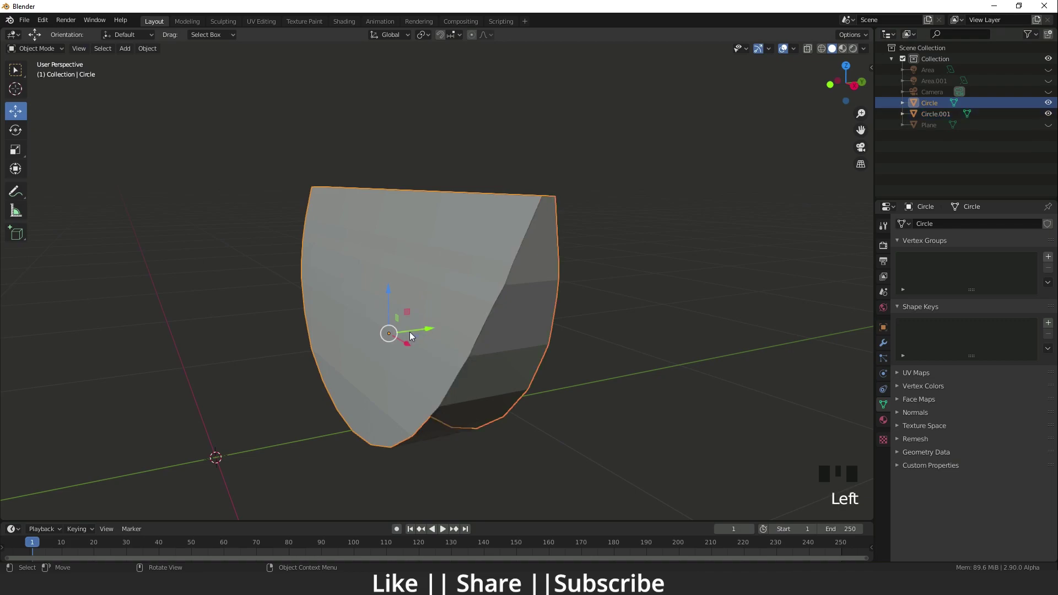
# Move, scale and slide Circle.001's UV strip to fit across the 2705120.jpg peel photo.
pyautogui.press('g')
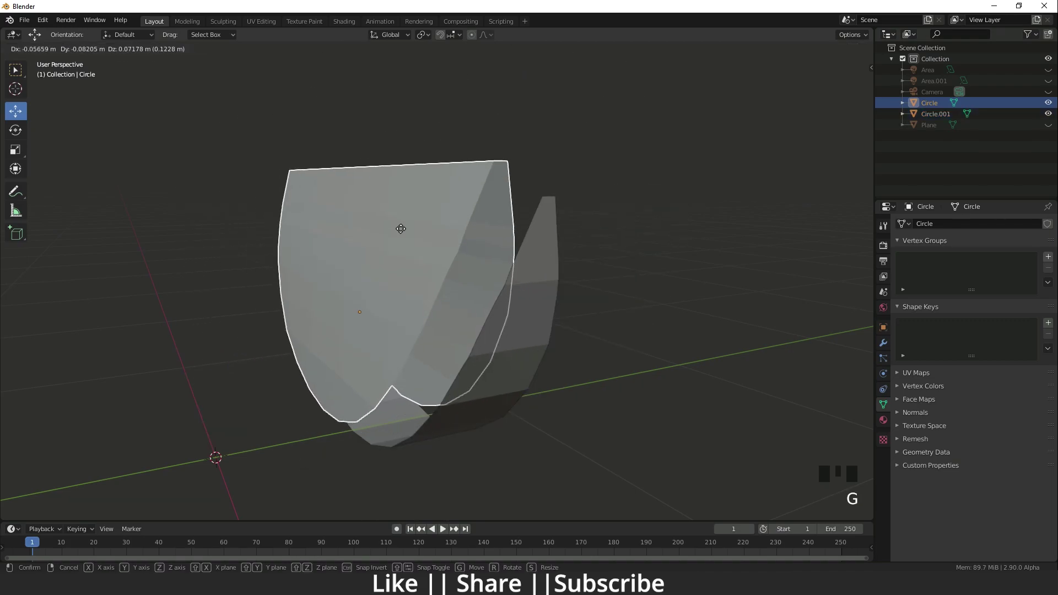
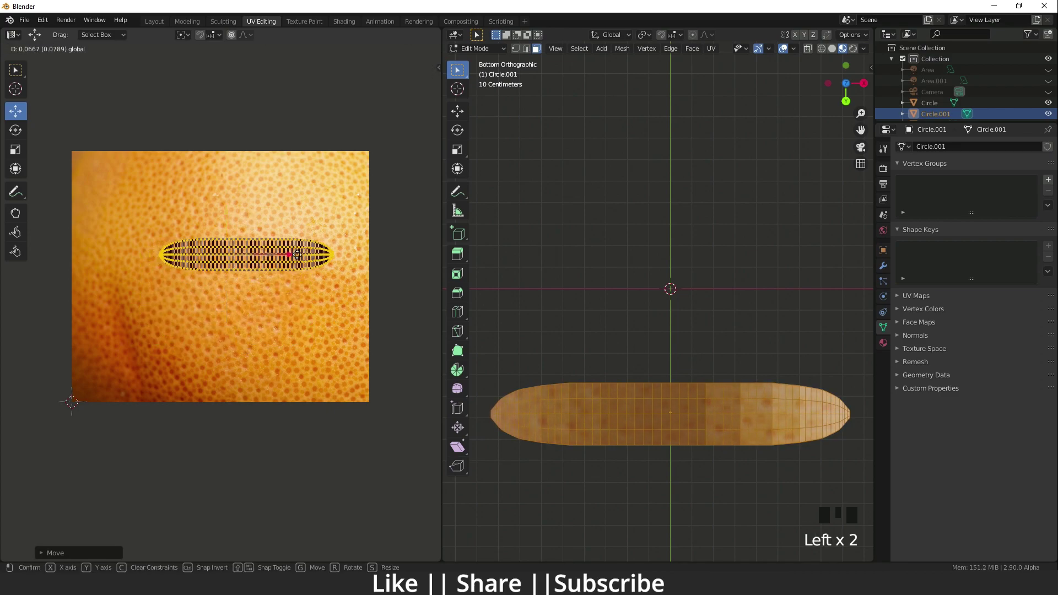
pyautogui.click(51, 136)
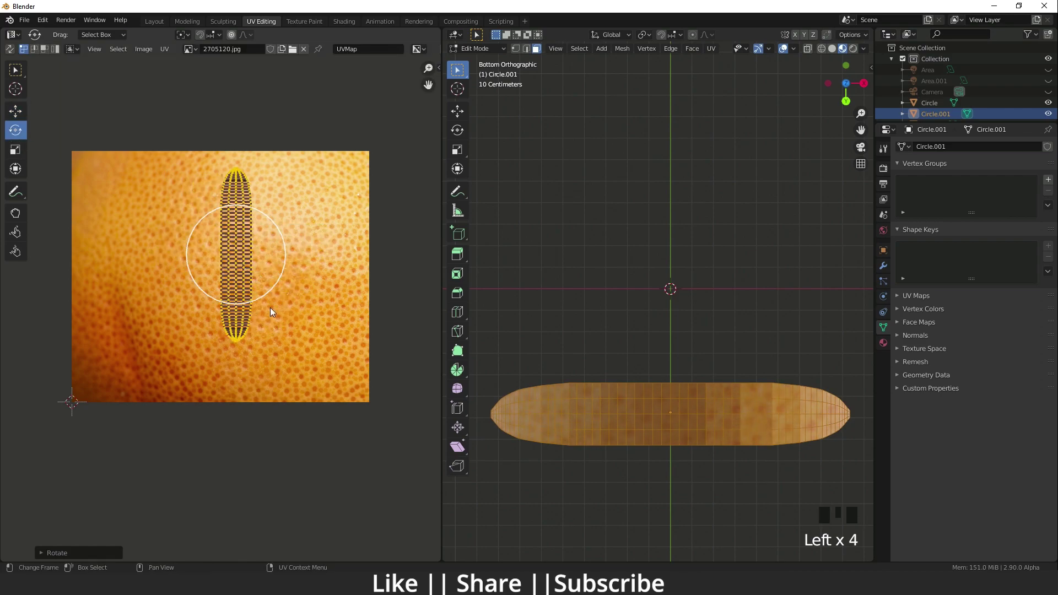
pyautogui.press('s')
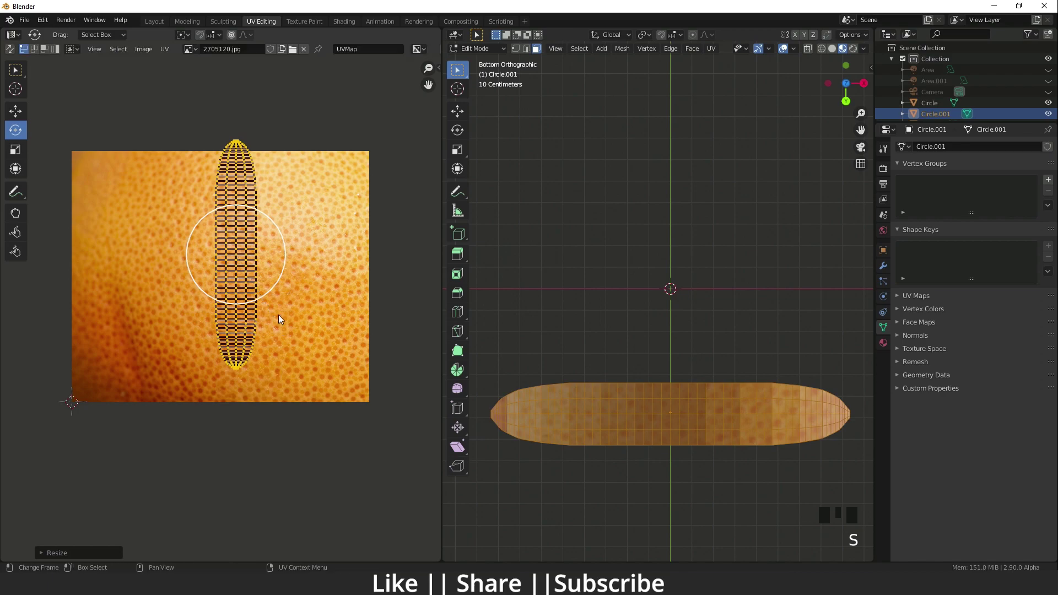
pyautogui.press('w')
pyautogui.click(25, 119)
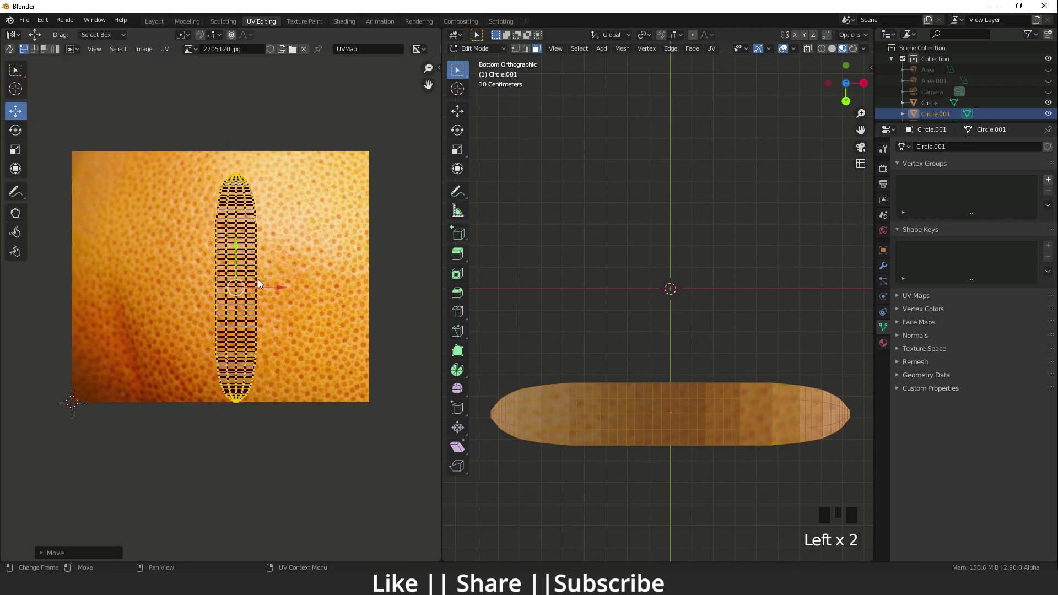
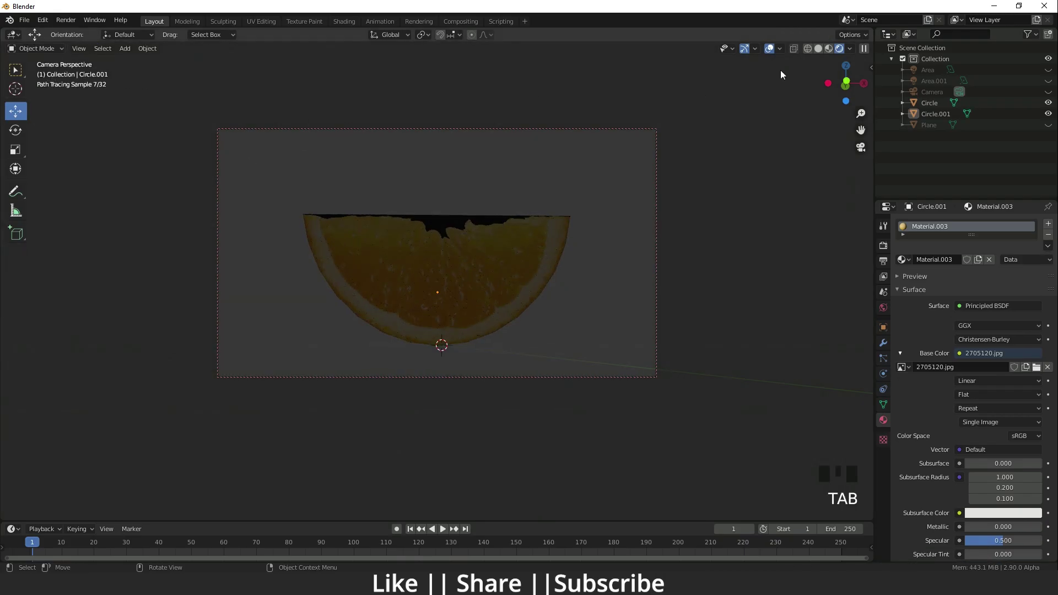
# Unhide the scene, inspect the peel rim, return to camera view and reselect Circle.
pyautogui.press('alt+h')
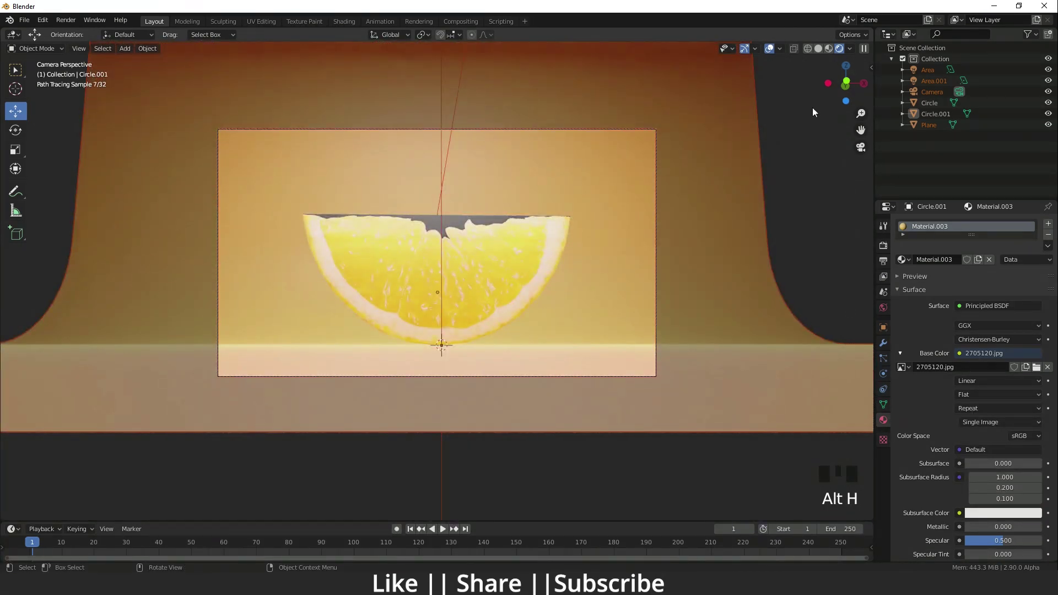
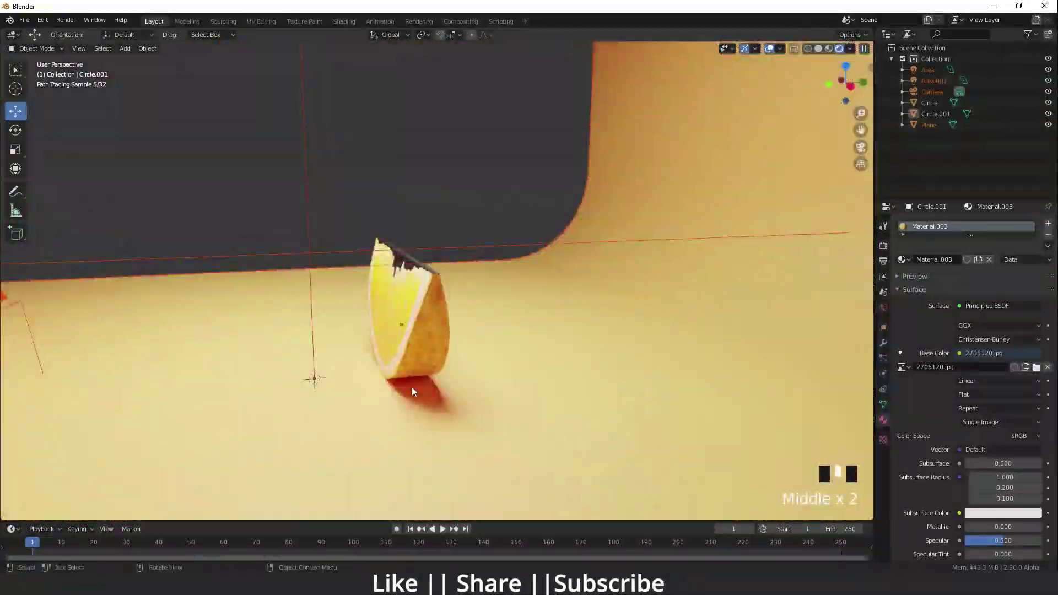
pyautogui.scroll(-3)
pyautogui.middleClick(424, 380)
pyautogui.middleClick(433, 381)
pyautogui.press('KP_0')
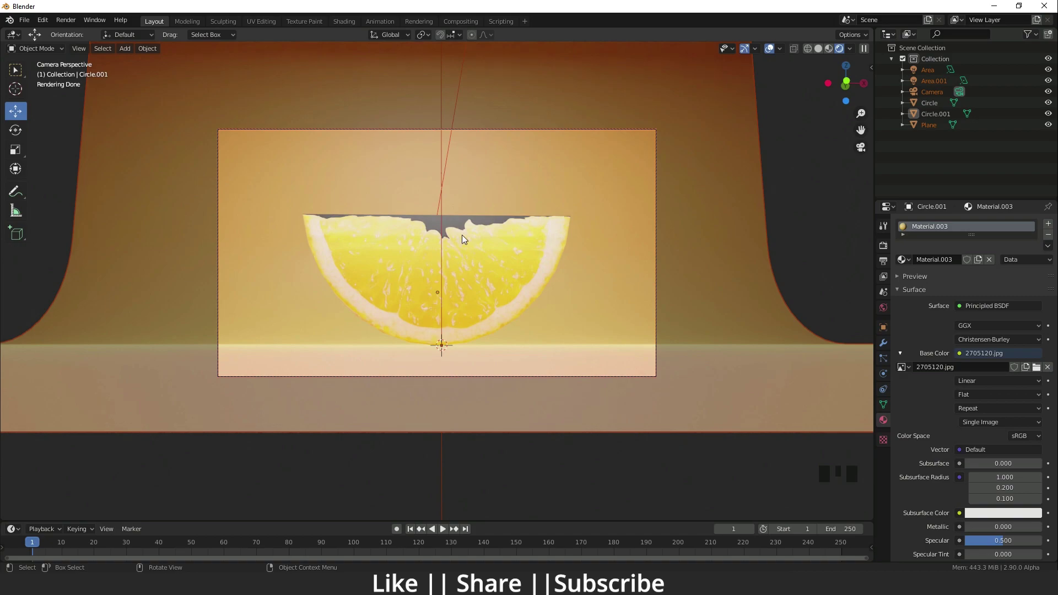
pyautogui.click(492, 260)
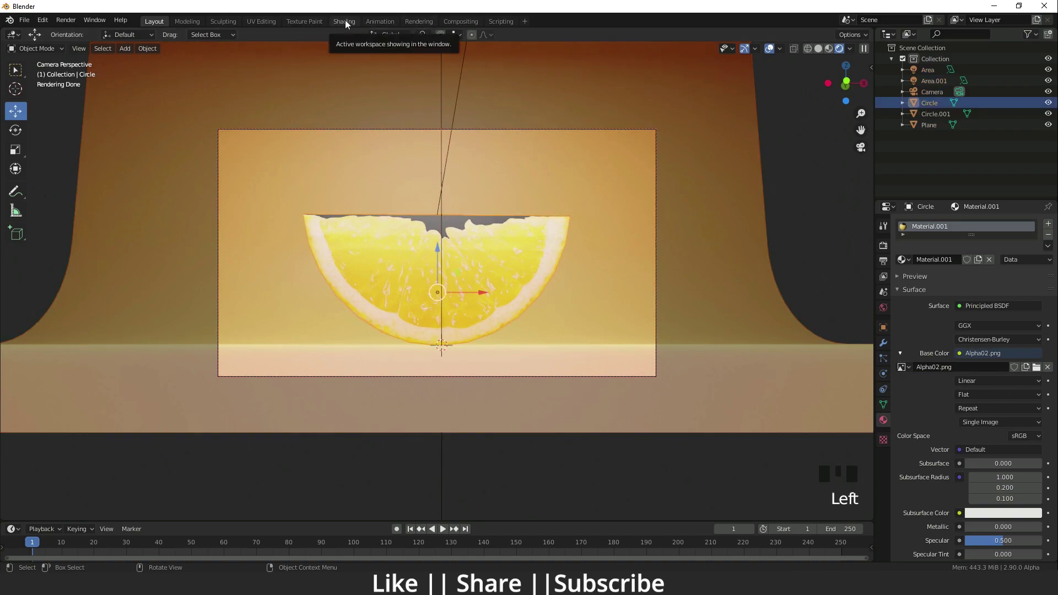
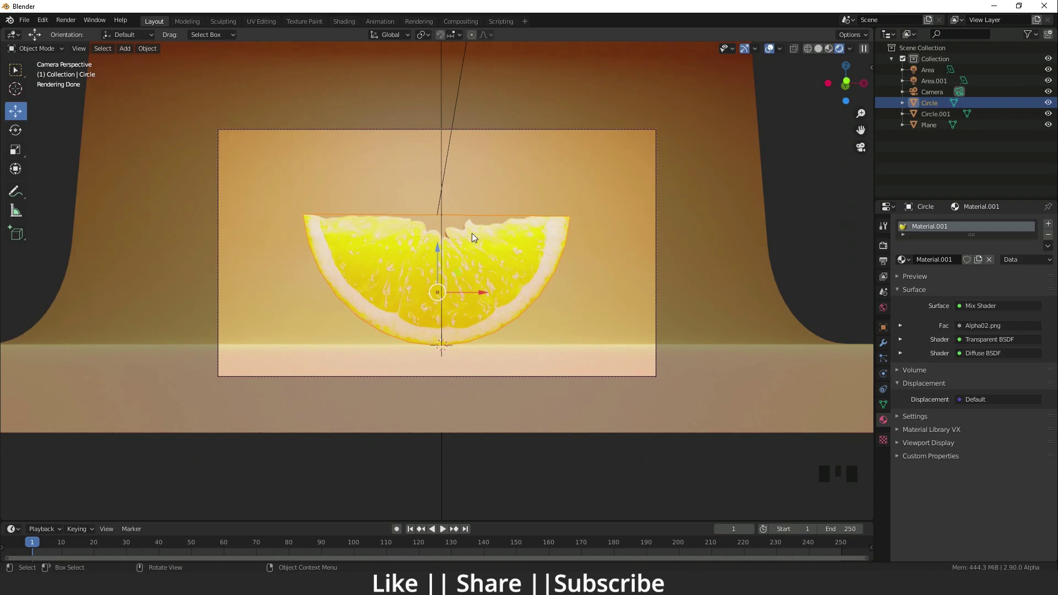
# Wire the Mix Shader with Alpha02.png factor, Transparent and Diffuse BSDF inputs.
pyautogui.moveTo(472, 283); pyautogui.dragTo(788, 340)
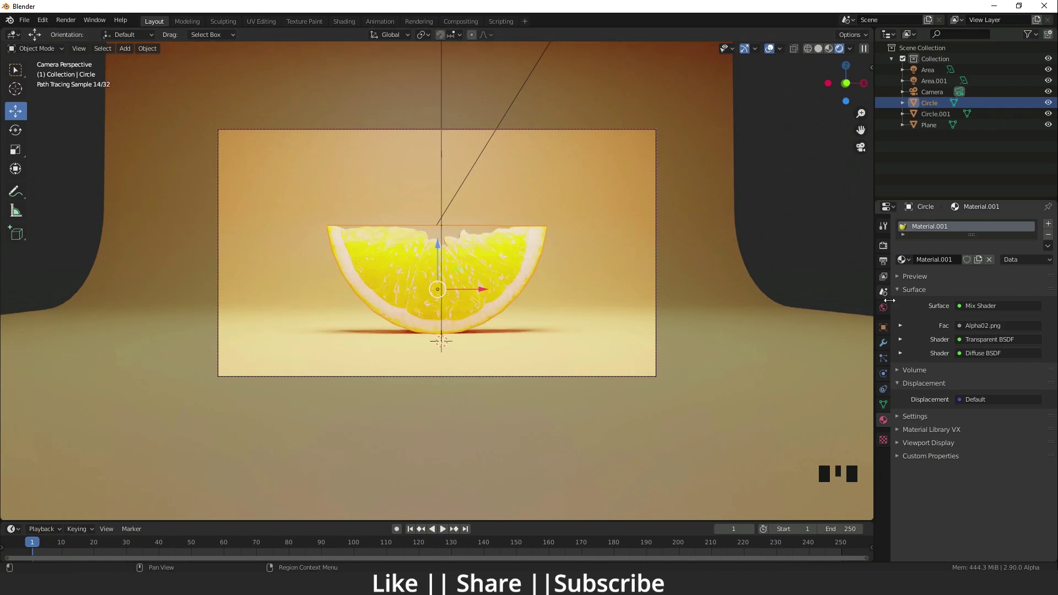
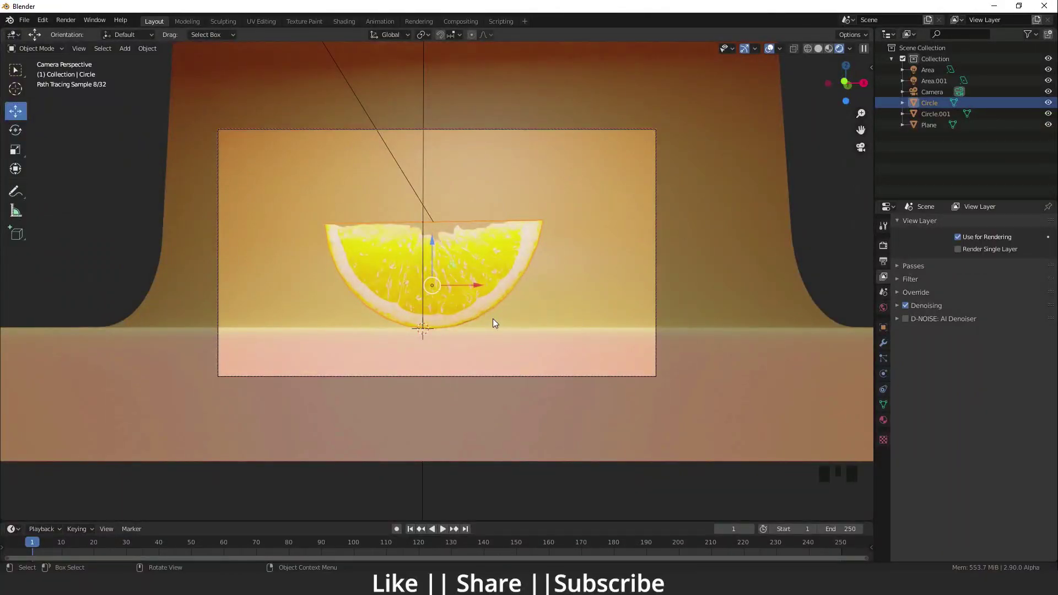
# Leave the camera viewpoint to look around the denoised, transparent-edged slice.
pyautogui.press('KP_0')
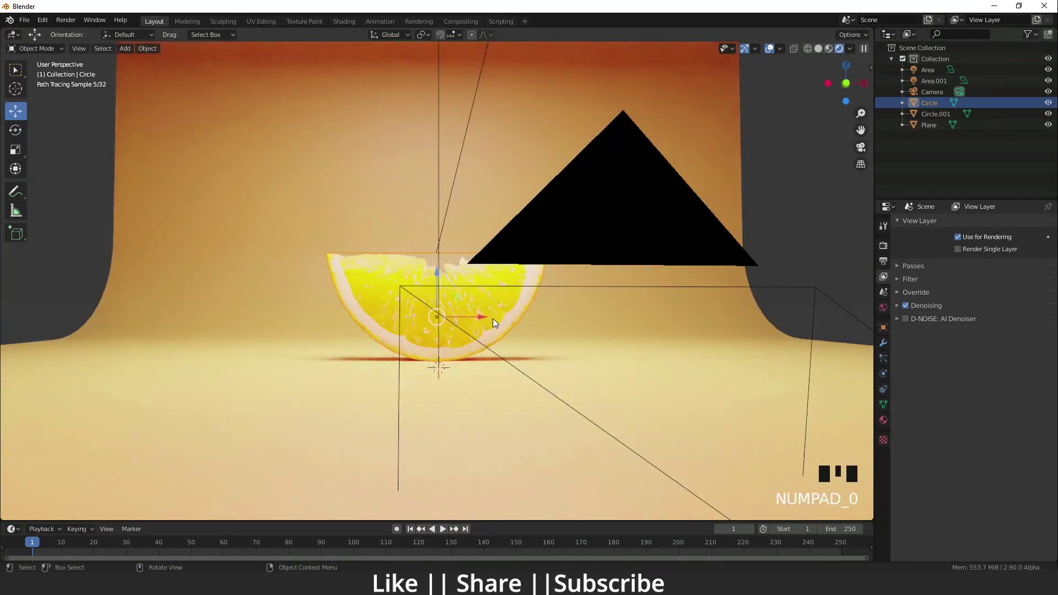
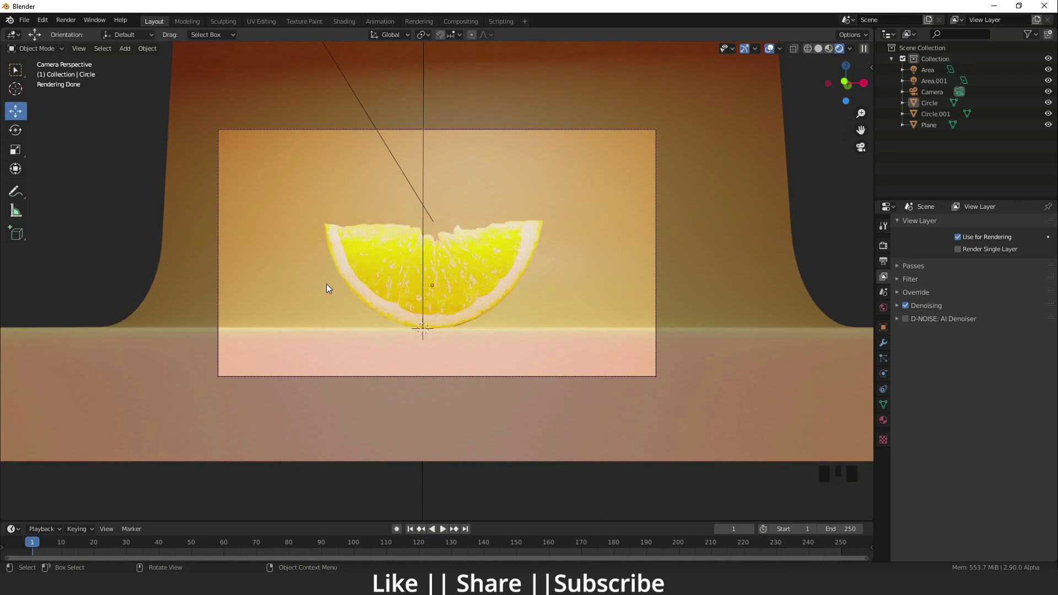
pyautogui.scroll(-3)
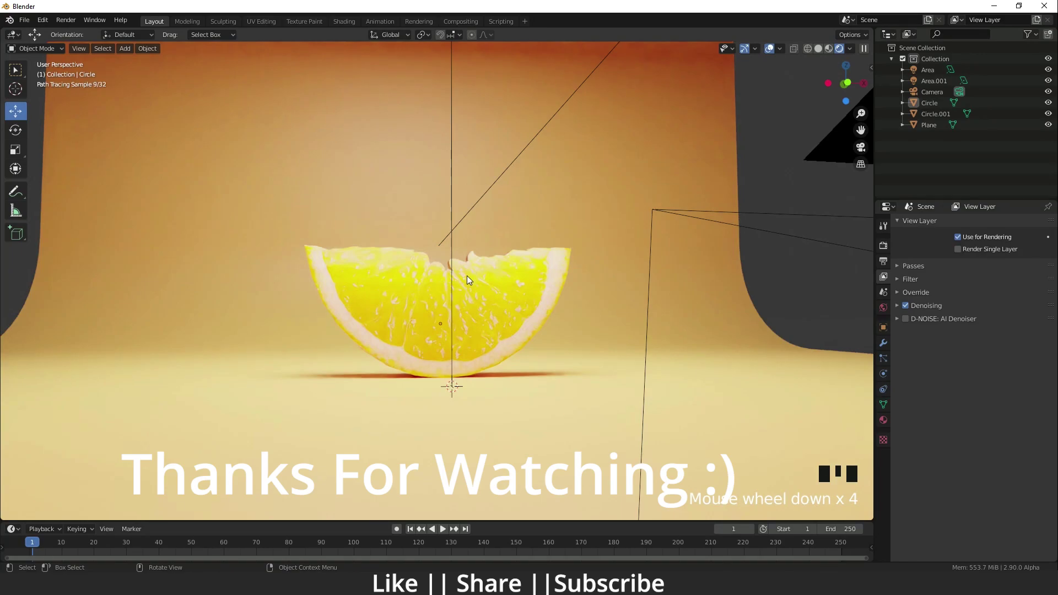